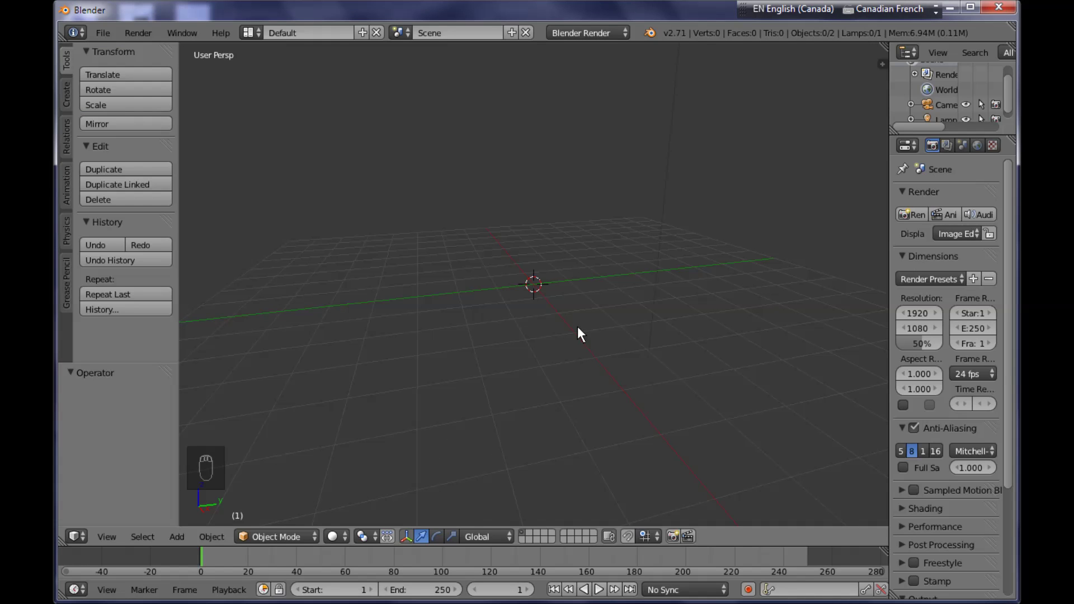
# - Add a Curves Galore curve and switch its type to Helix (3D)
pyautogui.press('shift+a')
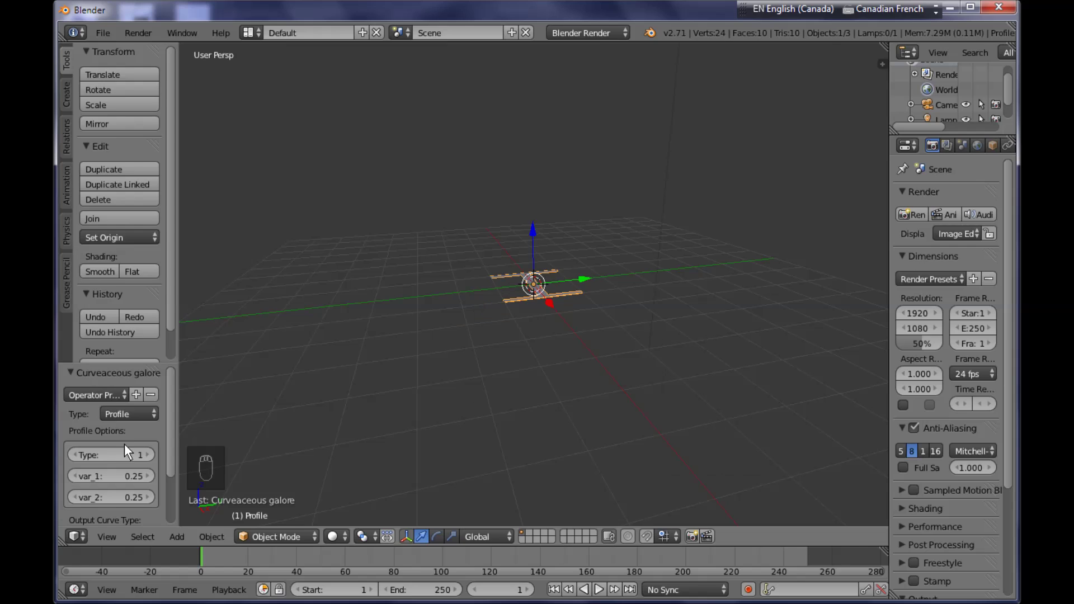
pyautogui.moveTo(129, 463); pyautogui.dragTo(150, 416)
pyautogui.click(150, 415)
pyautogui.moveTo(125, 406); pyautogui.dragTo(142, 416)
pyautogui.click(144, 416)
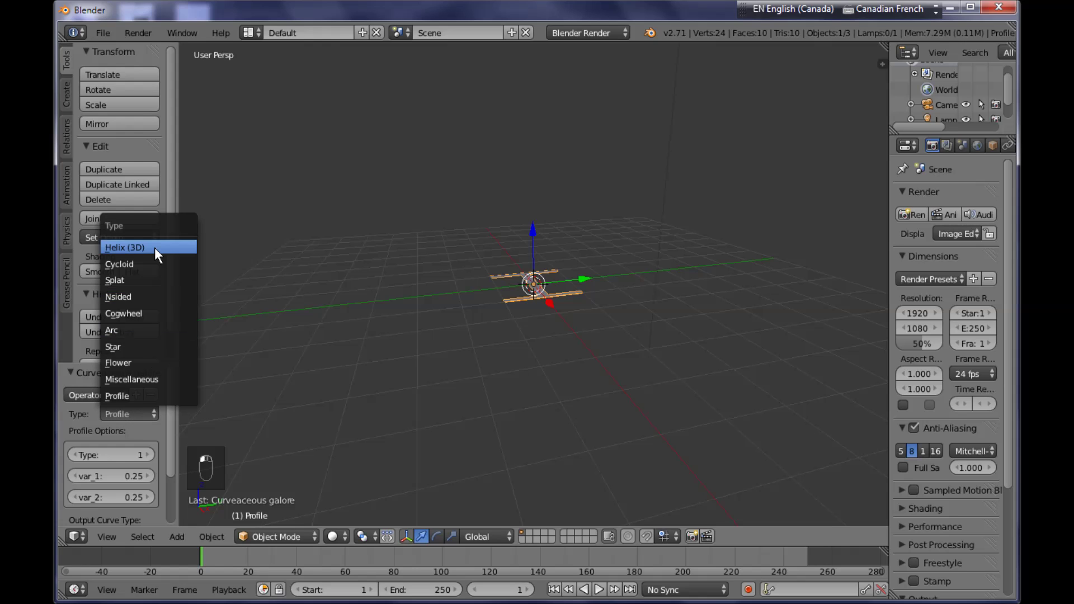
pyautogui.click(161, 254)
# - Narrow the helix width and set resolution 50 and end angle 15000 for a tall spring
pyautogui.middleClick(112, 484)
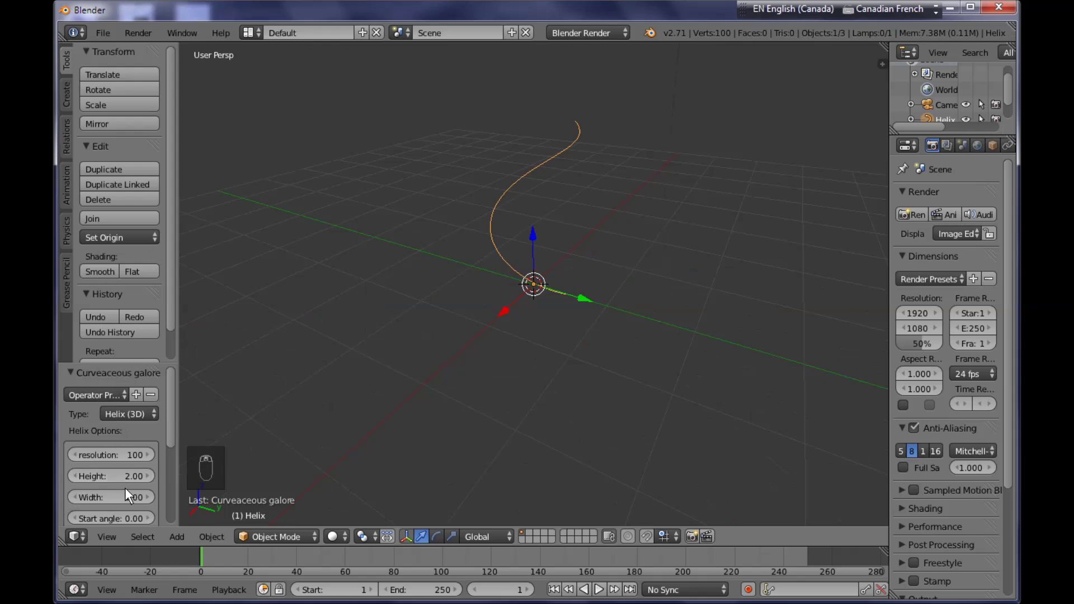
pyautogui.moveTo(126, 510); pyautogui.dragTo(148, 482)
pyautogui.middleClick(141, 469)
pyautogui.moveTo(139, 464); pyautogui.dragTo(137, 463)
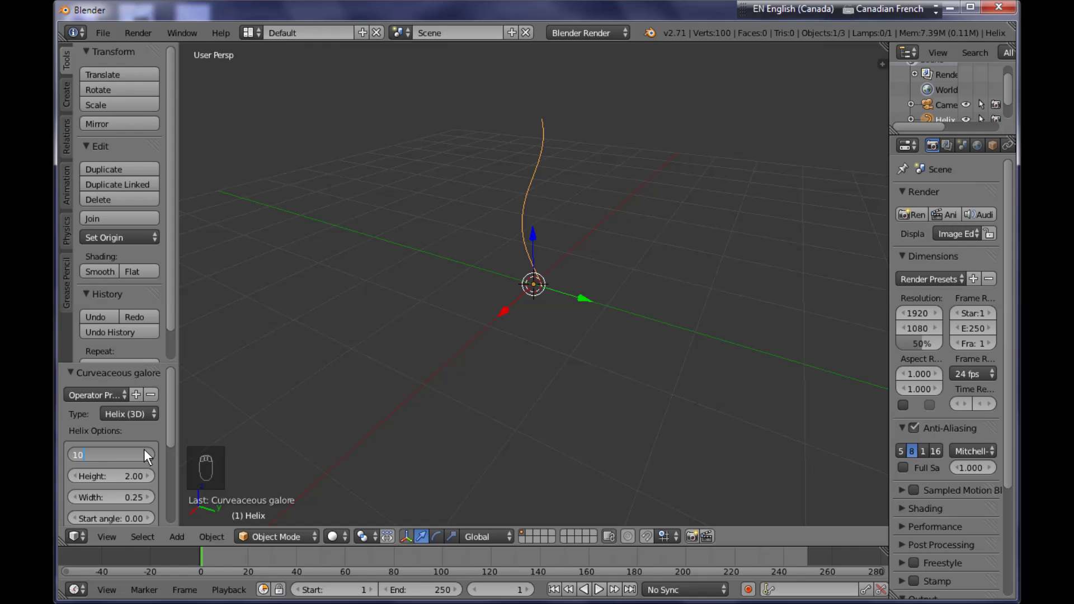
pyautogui.press('KP_0')
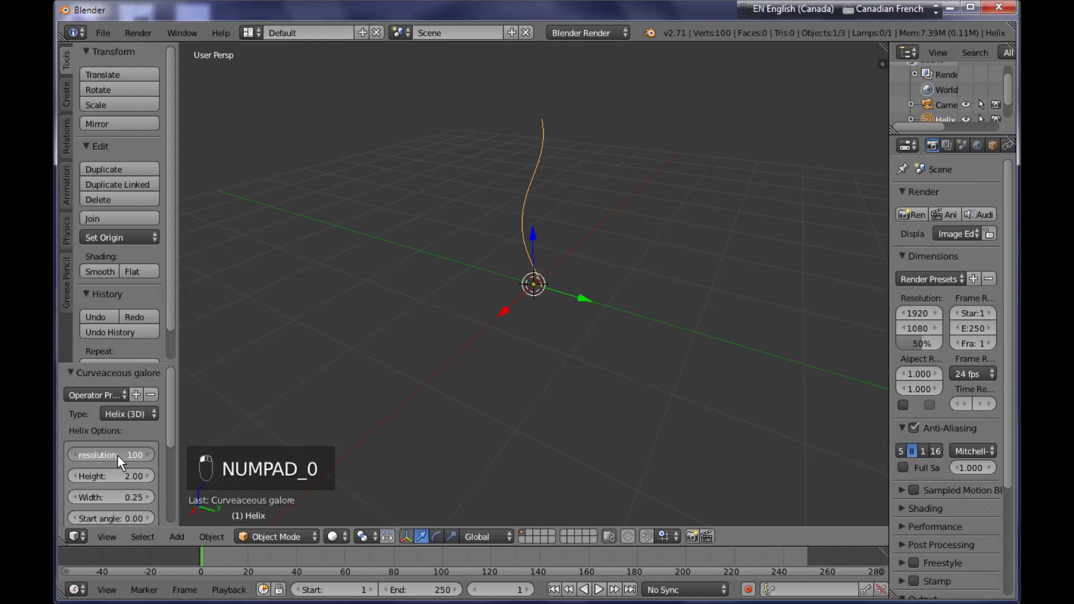
pyautogui.click(126, 460)
pyautogui.press('KP_0')
pyautogui.click(137, 502)
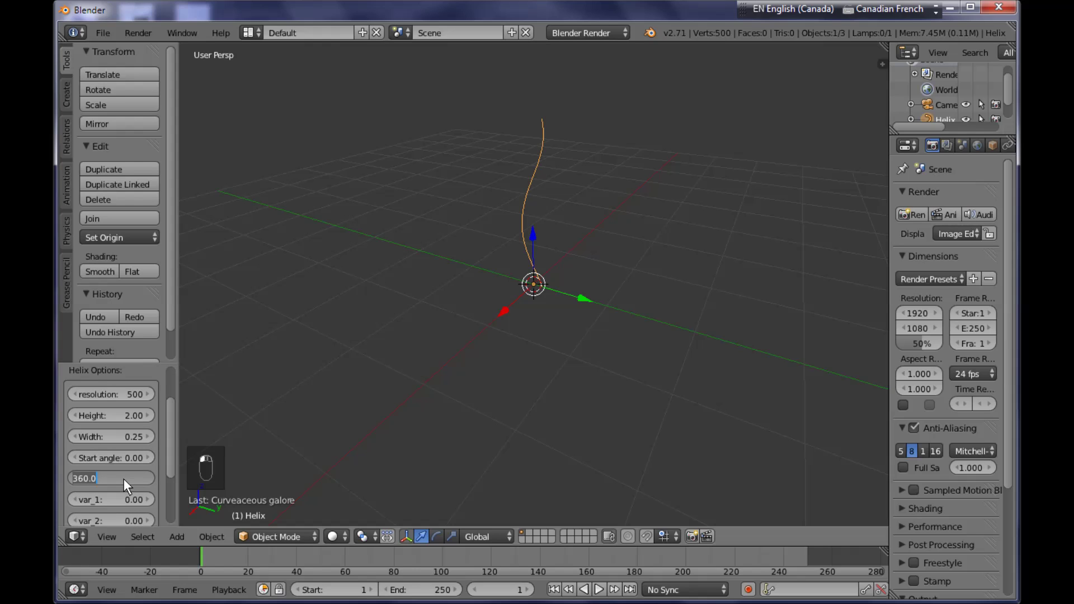
pyautogui.middleClick(127, 487)
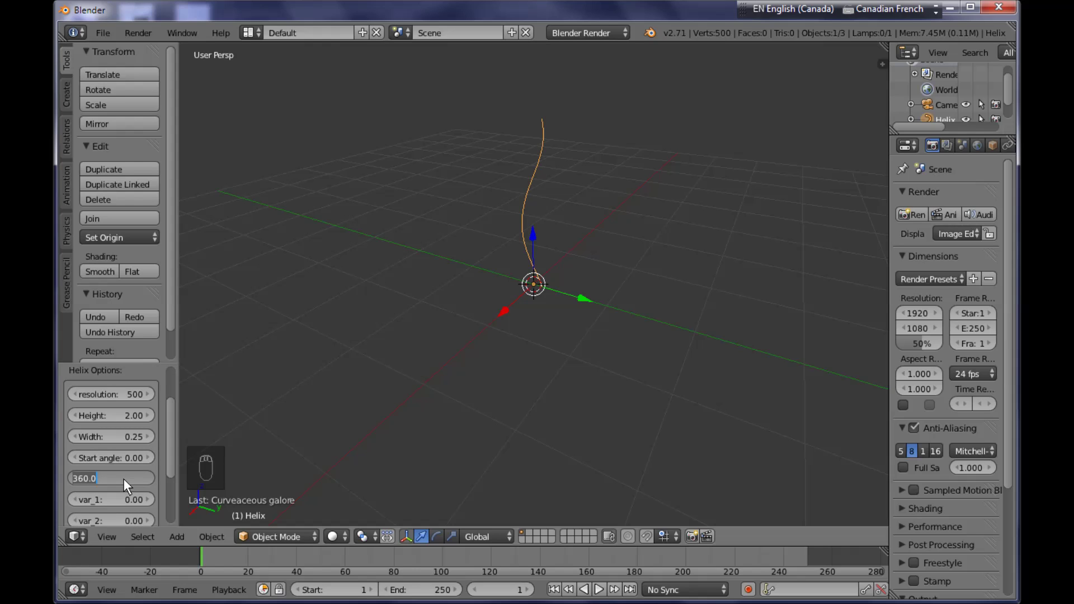
pyautogui.press('KP_0')
pyautogui.press('KP_0')
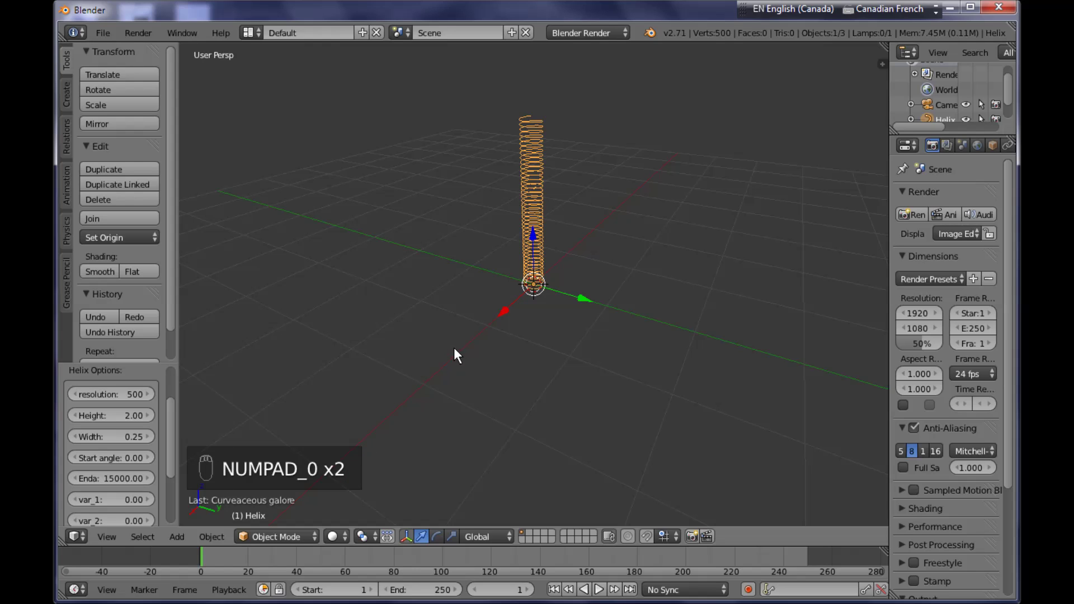
# - Orbit the viewport to inspect the spring's full height
pyautogui.click(497, 360)
pyautogui.middleClick(538, 357)
pyautogui.moveTo(550, 442); pyautogui.dragTo(560, 333)
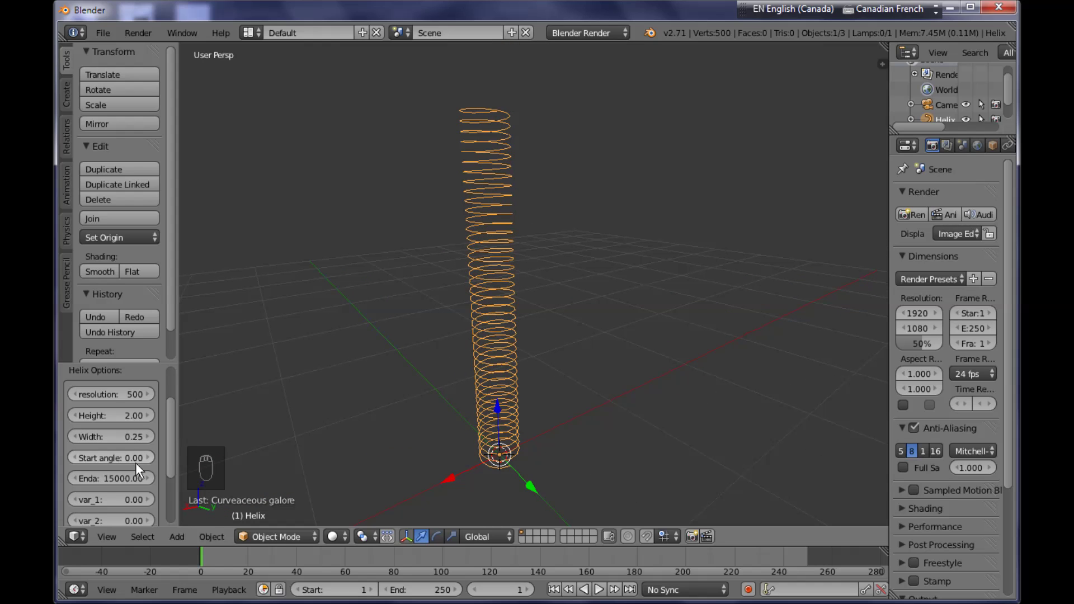
pyautogui.moveTo(511, 415); pyautogui.dragTo(532, 291)
# - Add a Bezier circle and rename it spiral_profile
pyautogui.press('shift+a')
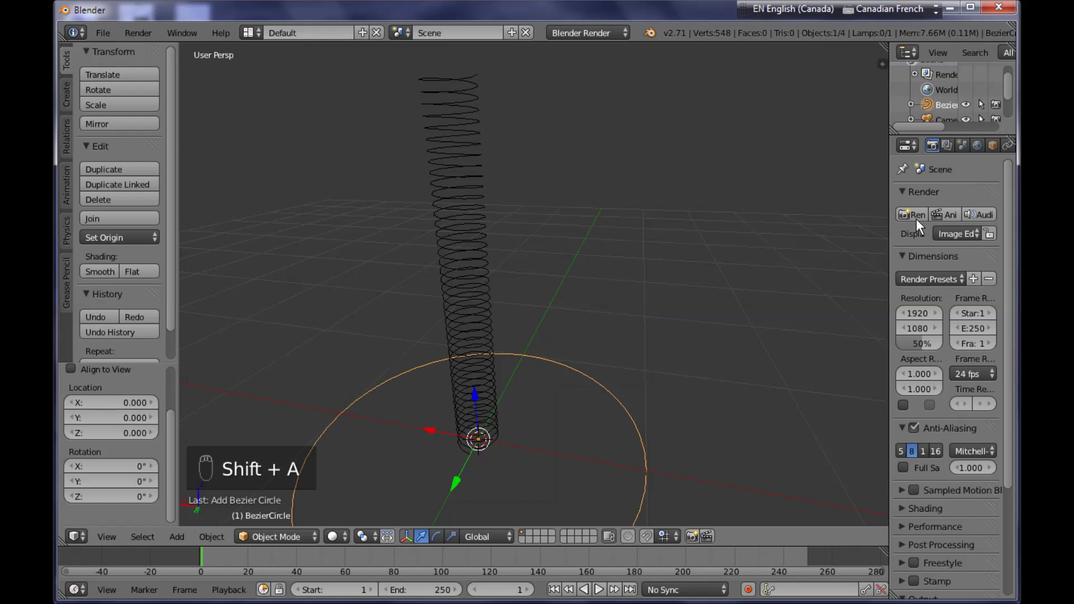
pyautogui.moveTo(828, 125); pyautogui.dragTo(856, 114)
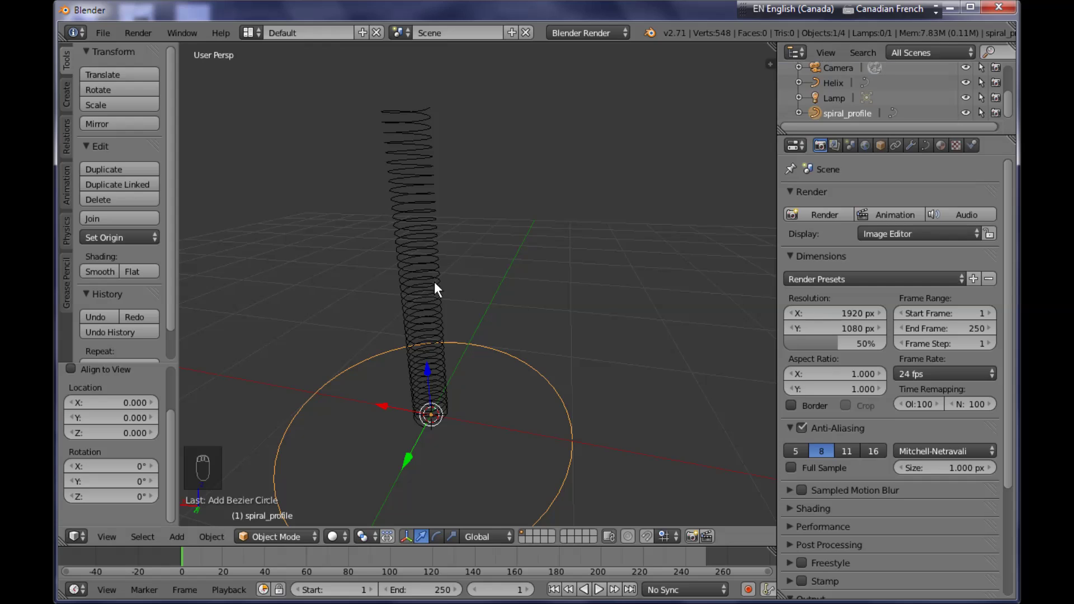
pyautogui.moveTo(437, 285); pyautogui.dragTo(937, 140)
pyautogui.middleClick(937, 141)
pyautogui.moveTo(934, 151); pyautogui.dragTo(923, 154)
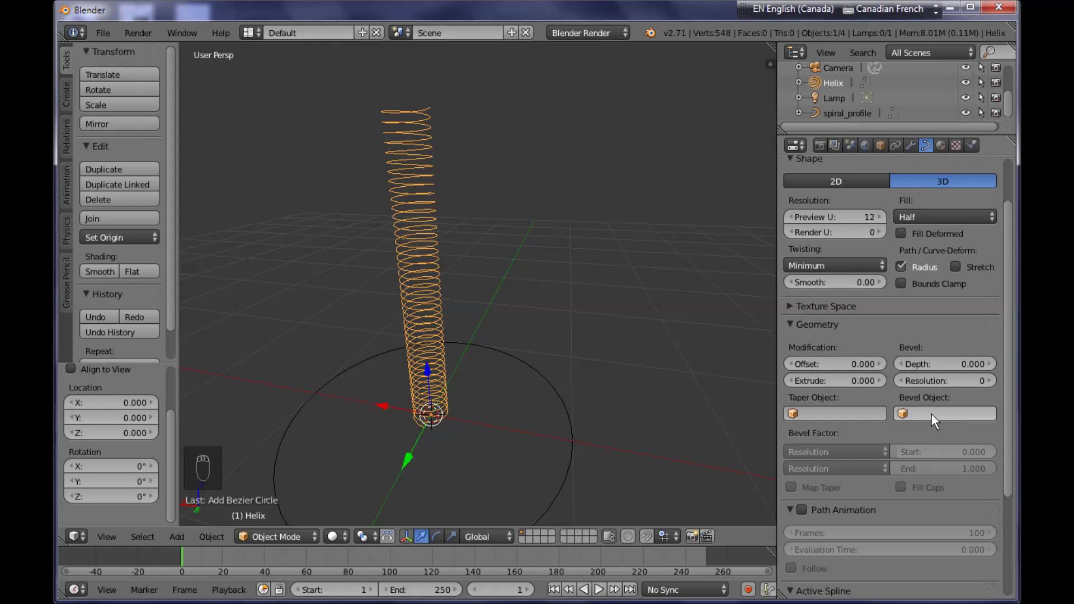
# - Set spiral_profile as the helix's bevel object and scale the circle down
pyautogui.rightClick(921, 442)
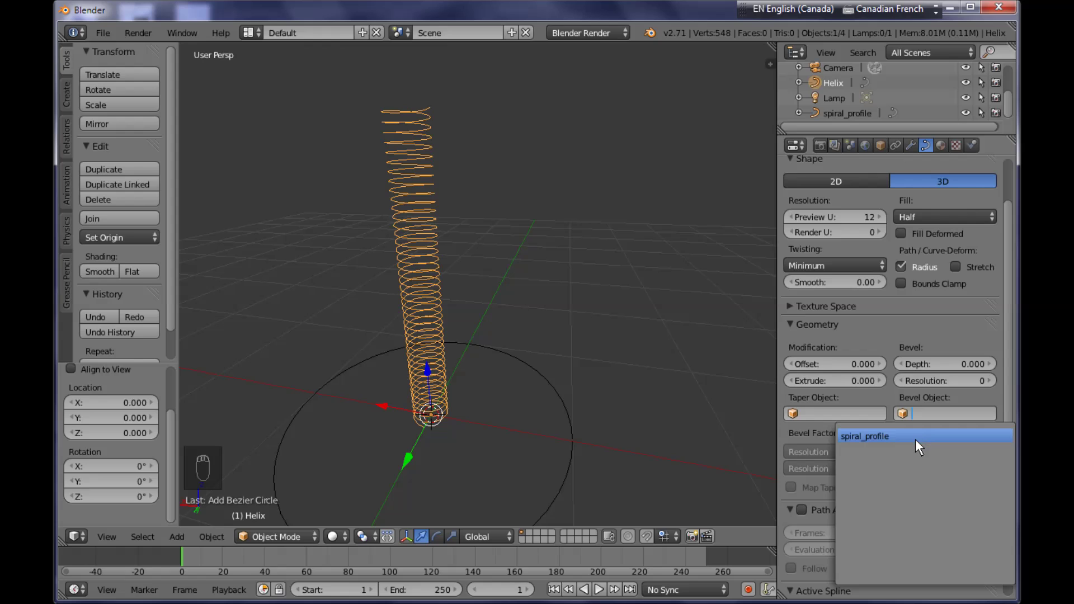
pyautogui.moveTo(633, 420); pyautogui.dragTo(817, 136)
pyautogui.moveTo(817, 135); pyautogui.dragTo(470, 395)
pyautogui.press('s')
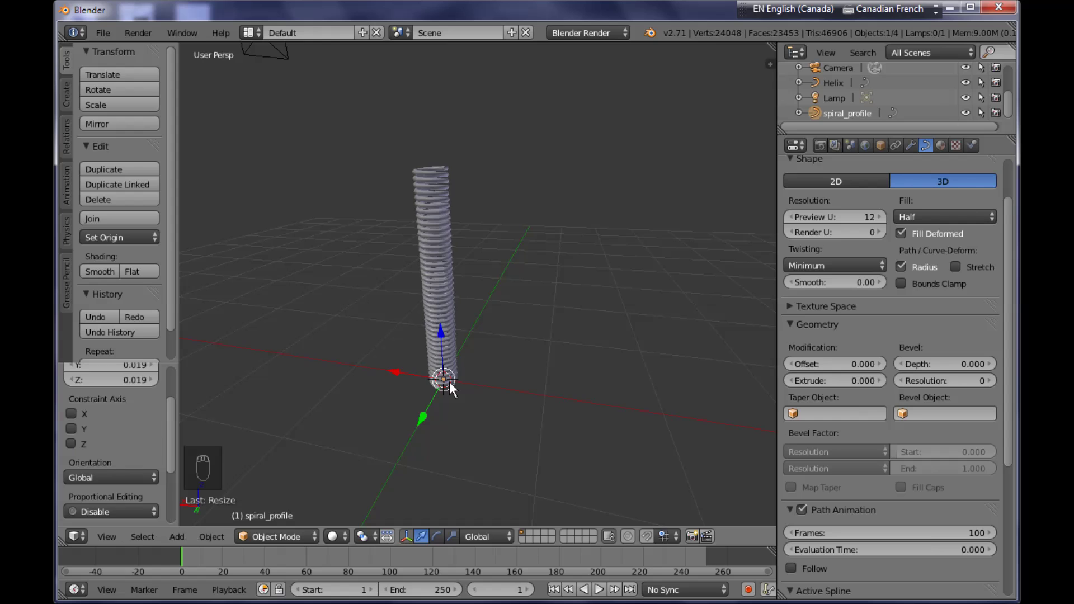
# - Confirm the profile resize and switch to Right Ortho view of the spring
pyautogui.middleClick(462, 385)
pyautogui.press('KP_3')
pyautogui.press('KP_5')
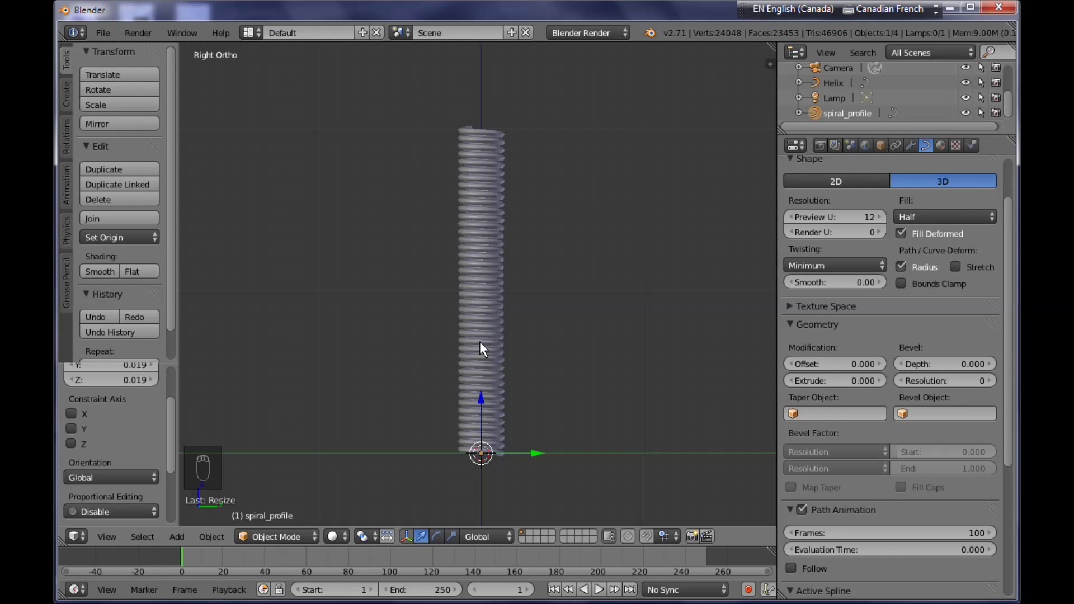
# - Add a single-bone armature at the spring's base and enable X-Ray display
pyautogui.press('shift+a')
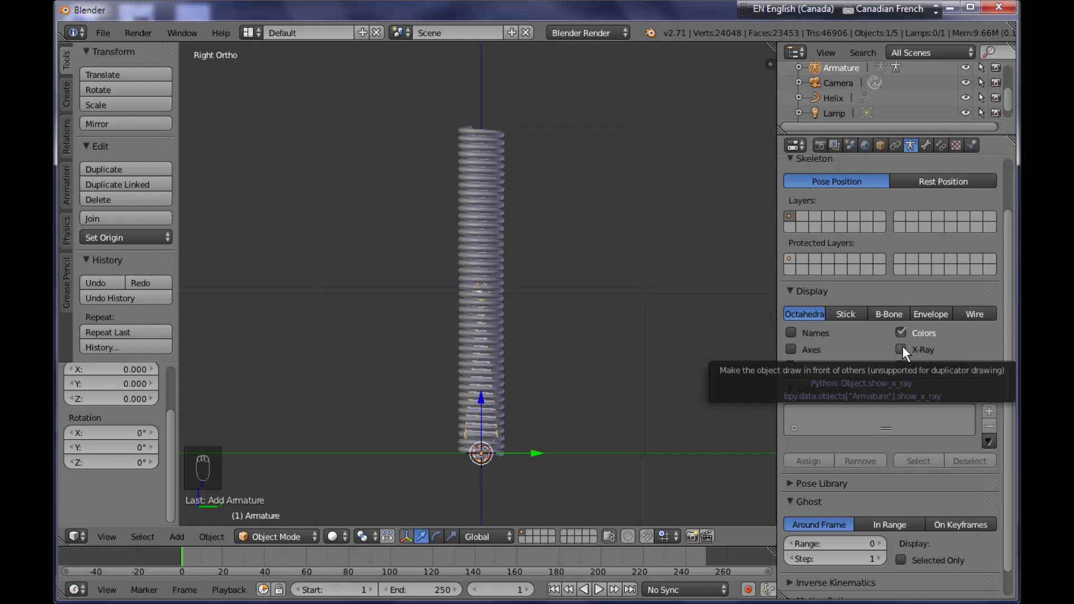
pyautogui.click(909, 353)
pyautogui.moveTo(475, 308); pyautogui.dragTo(486, 315)
pyautogui.moveTo(486, 315); pyautogui.dragTo(481, 342)
pyautogui.middleClick(482, 342)
# - Stretch the bone tip to the spring top and subdivide it into an eight-bone chain
pyautogui.press('Tab')
pyautogui.moveTo(485, 359); pyautogui.dragTo(489, 298)
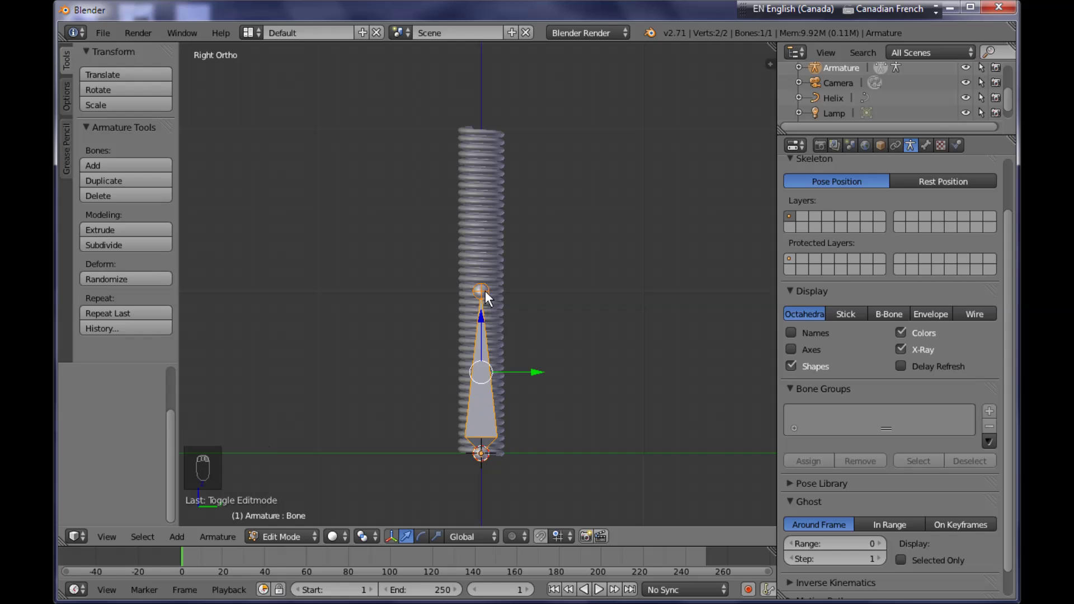
pyautogui.moveTo(482, 295); pyautogui.dragTo(482, 113)
pyautogui.moveTo(483, 206); pyautogui.dragTo(499, 363)
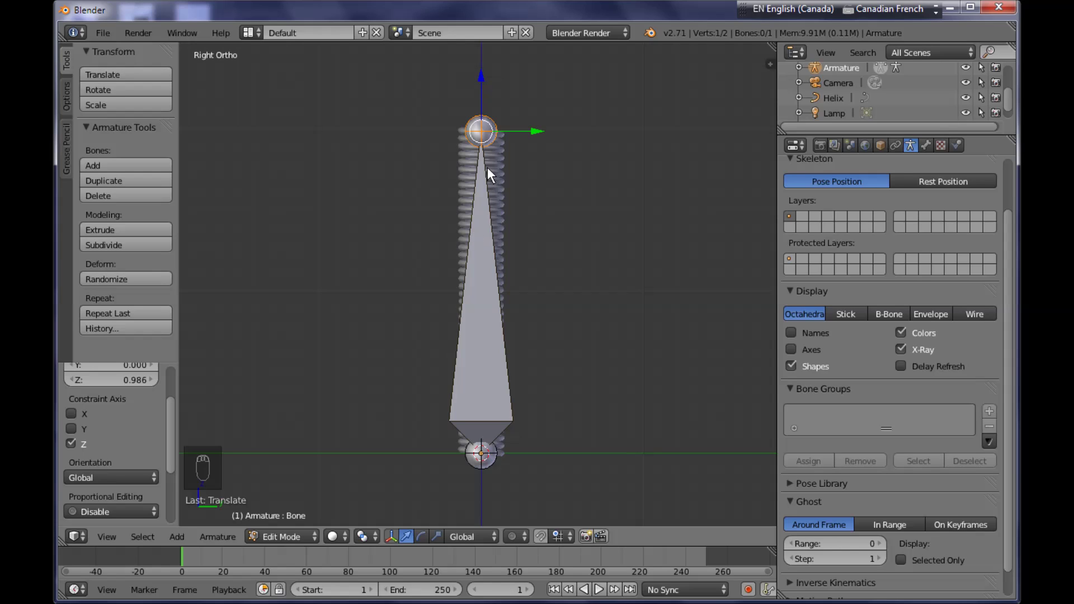
pyautogui.moveTo(495, 330); pyautogui.dragTo(547, 334)
pyautogui.press('w')
pyautogui.press('w')
pyautogui.press('w')
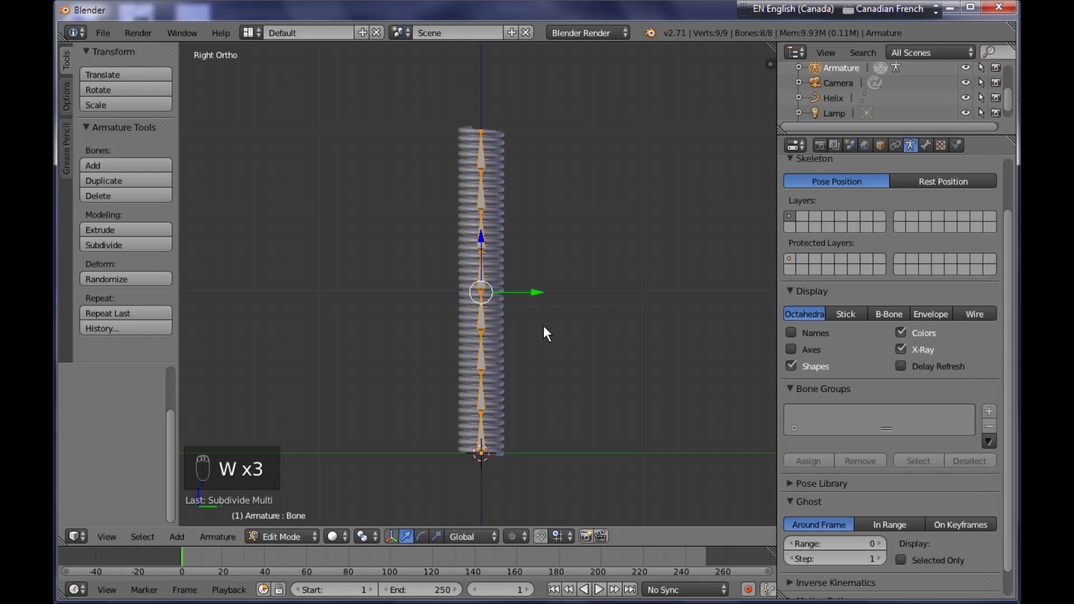
pyautogui.click(544, 362)
# - Add a NURBS path, rotate it upright, scale it and raise it 1.5 along Z
pyautogui.press('Tab')
pyautogui.press('shift+a')
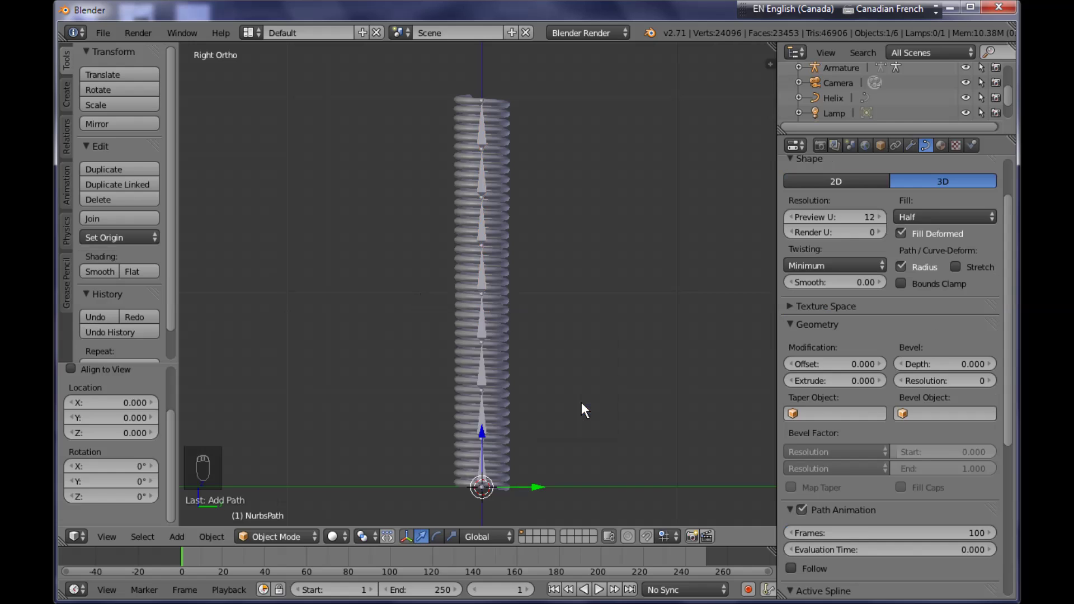
pyautogui.moveTo(553, 435); pyautogui.dragTo(484, 426)
pyautogui.press('r')
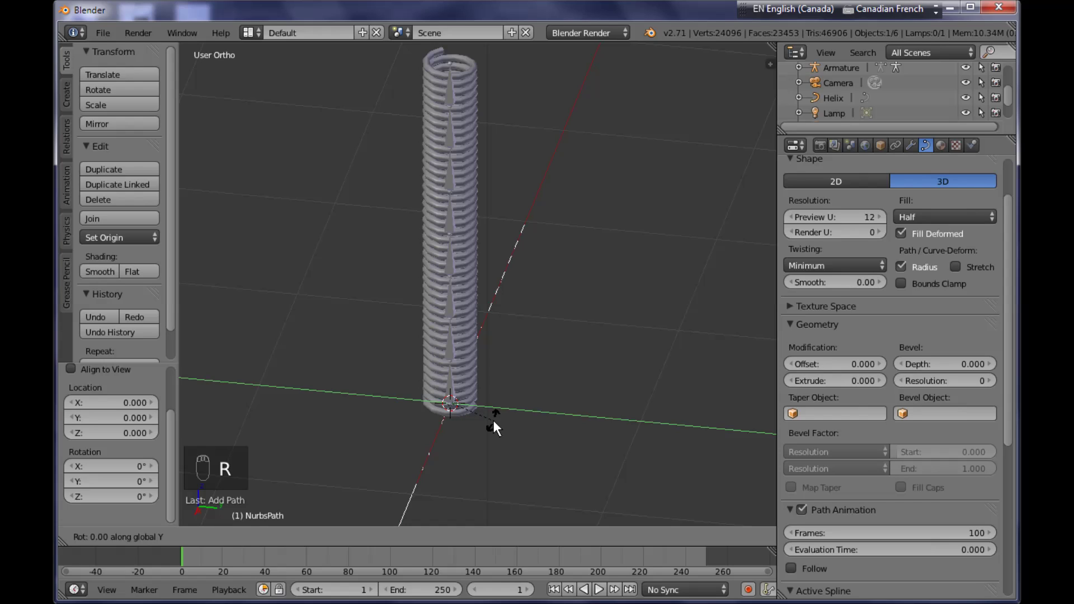
pyautogui.press('ctrl+a')
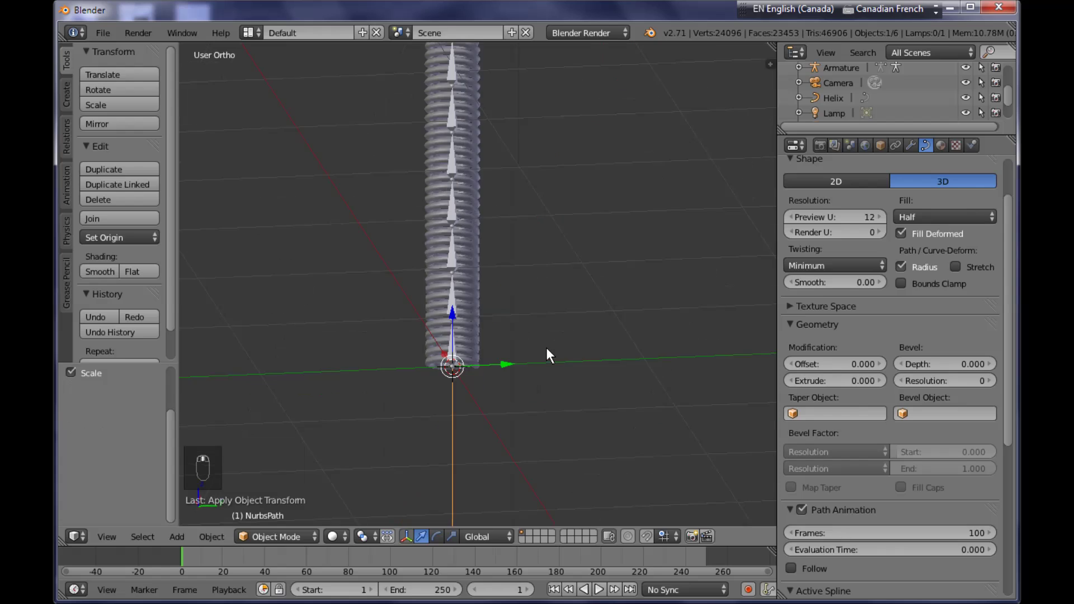
pyautogui.press('KP_3')
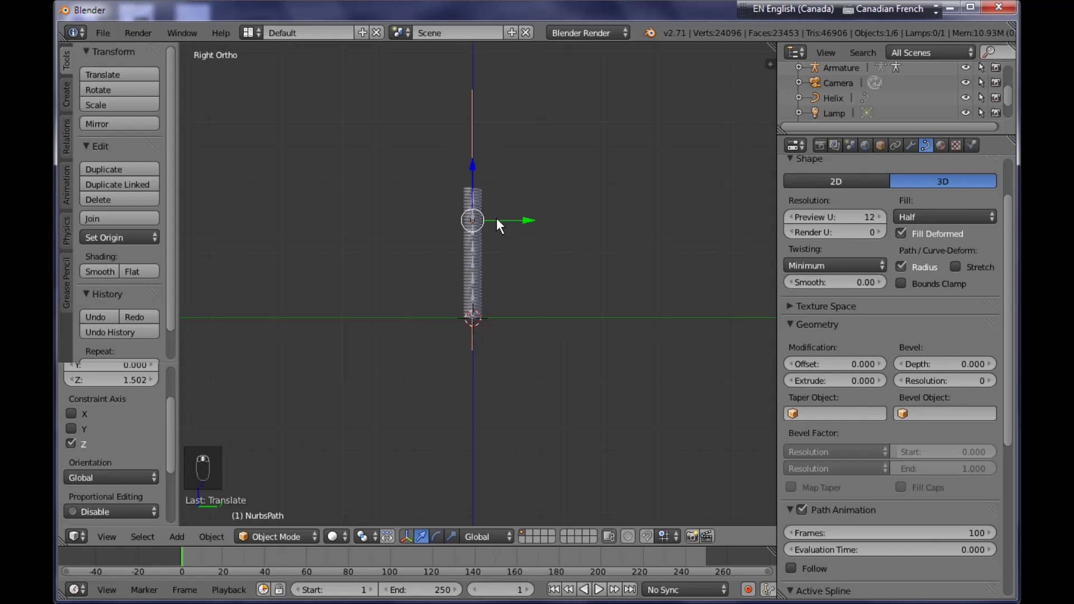
# - Delete the path's surplus points and move its end point to the spring's top
pyautogui.press('Tab')
pyautogui.moveTo(480, 154); pyautogui.dragTo(478, 106)
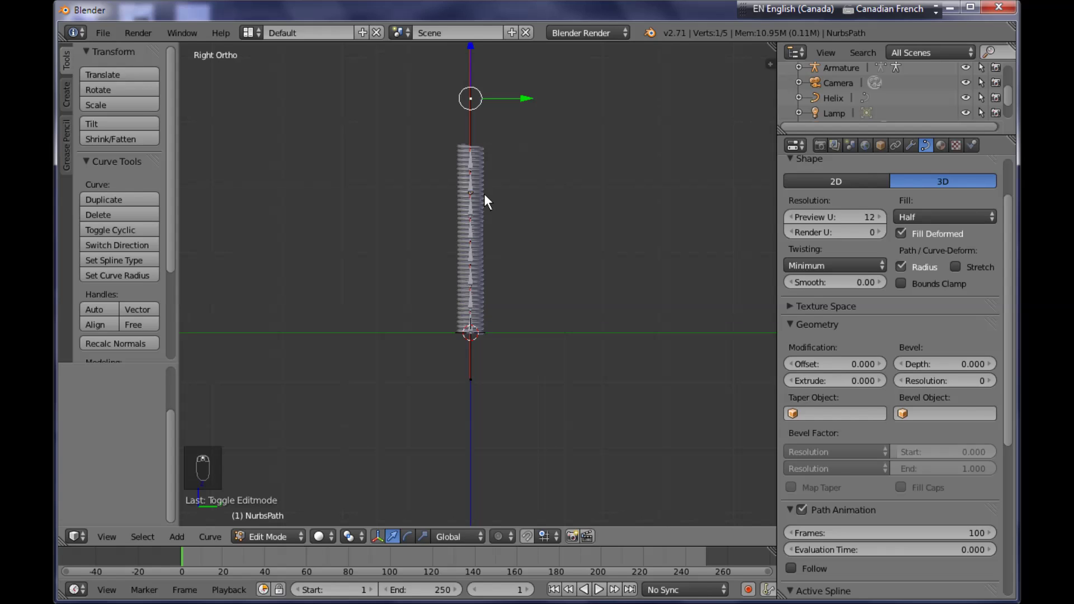
pyautogui.moveTo(480, 291); pyautogui.dragTo(503, 291)
pyautogui.press('x')
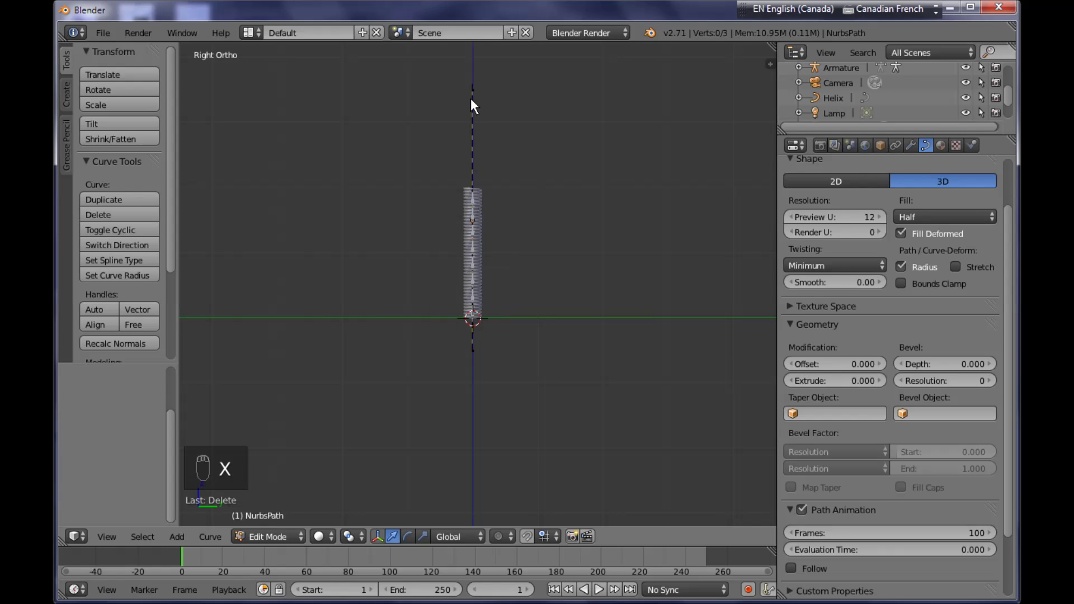
pyautogui.moveTo(477, 91); pyautogui.dragTo(474, 106)
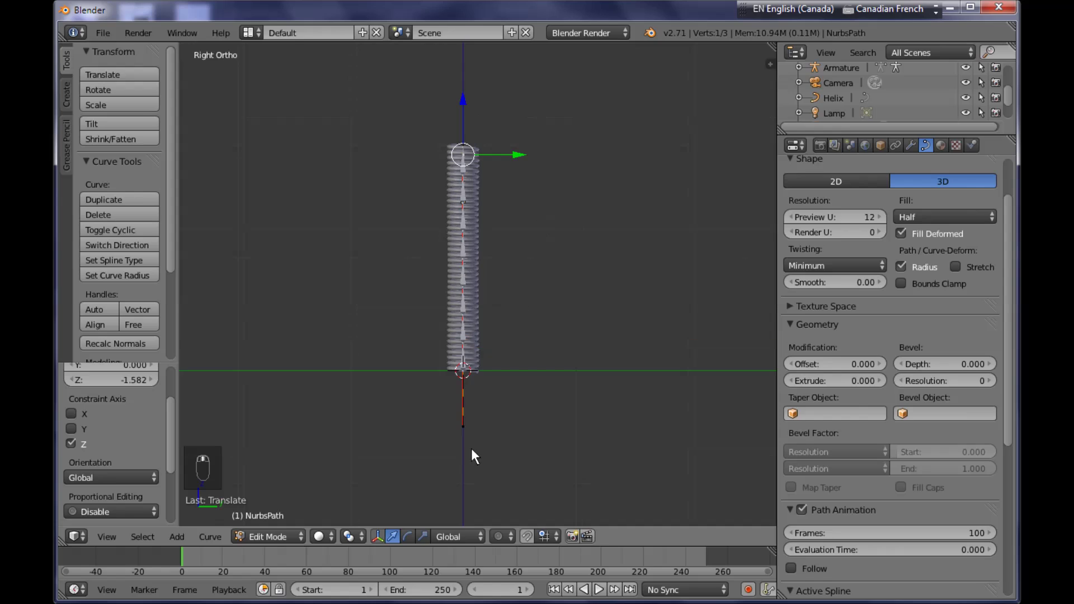
# - Leave the path's Edit Mode and select the armature inside the spring
pyautogui.moveTo(466, 431); pyautogui.dragTo(478, 354)
pyautogui.click(475, 383)
pyautogui.middleClick(478, 355)
pyautogui.middleClick(479, 352)
pyautogui.press('Tab')
pyautogui.moveTo(470, 262); pyautogui.dragTo(502, 232)
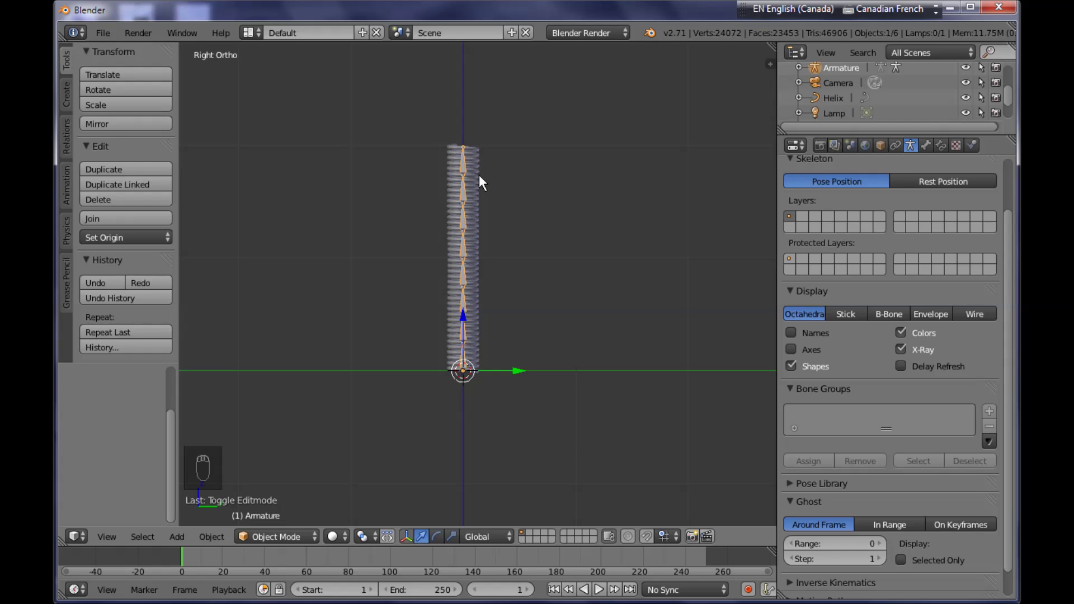
# - In Pose Mode add a Spline IK constraint to the top bone, Bone.007
pyautogui.press('ctrl+Tab')
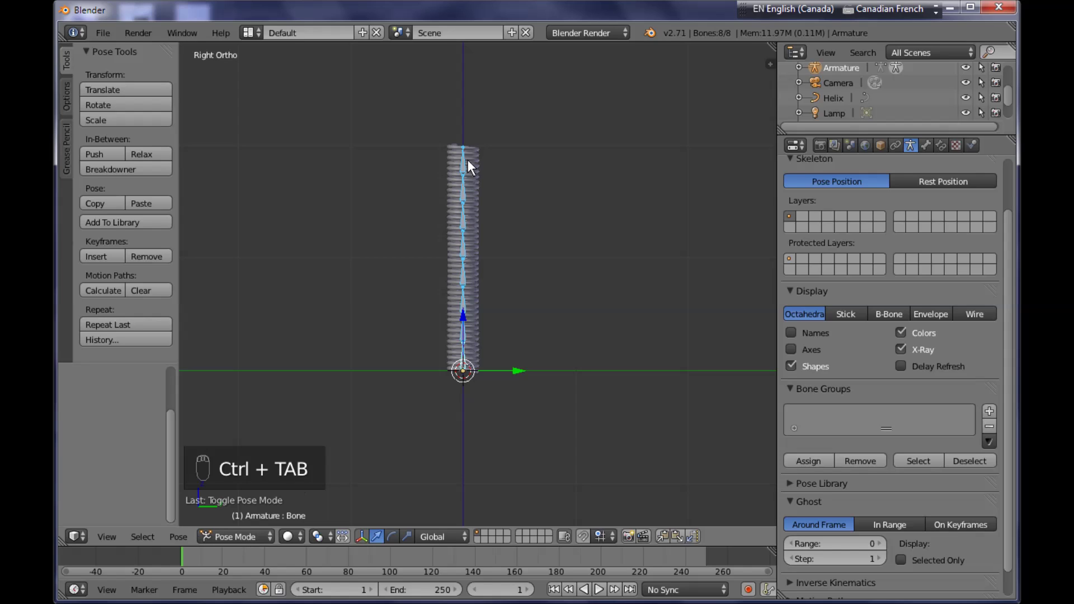
pyautogui.moveTo(468, 171); pyautogui.dragTo(938, 150)
pyautogui.moveTo(946, 150); pyautogui.dragTo(941, 156)
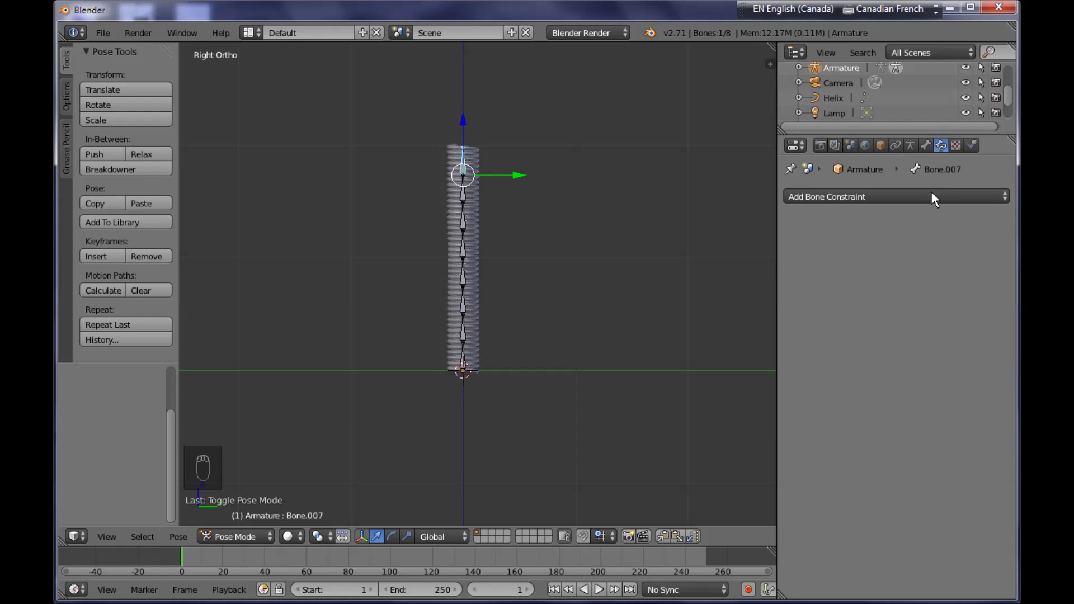
pyautogui.moveTo(934, 197); pyautogui.dragTo(878, 304)
pyautogui.moveTo(878, 304); pyautogui.dragTo(910, 257)
pyautogui.click(910, 257)
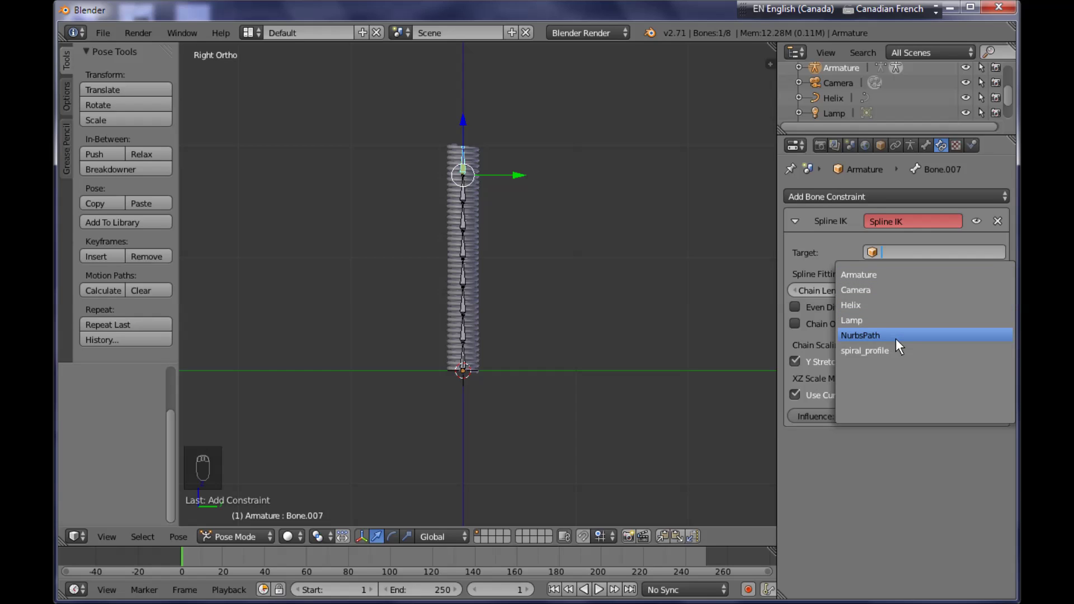
# - Target the constraint at NurbsPath with chain length 10
pyautogui.moveTo(848, 321); pyautogui.dragTo(599, 240)
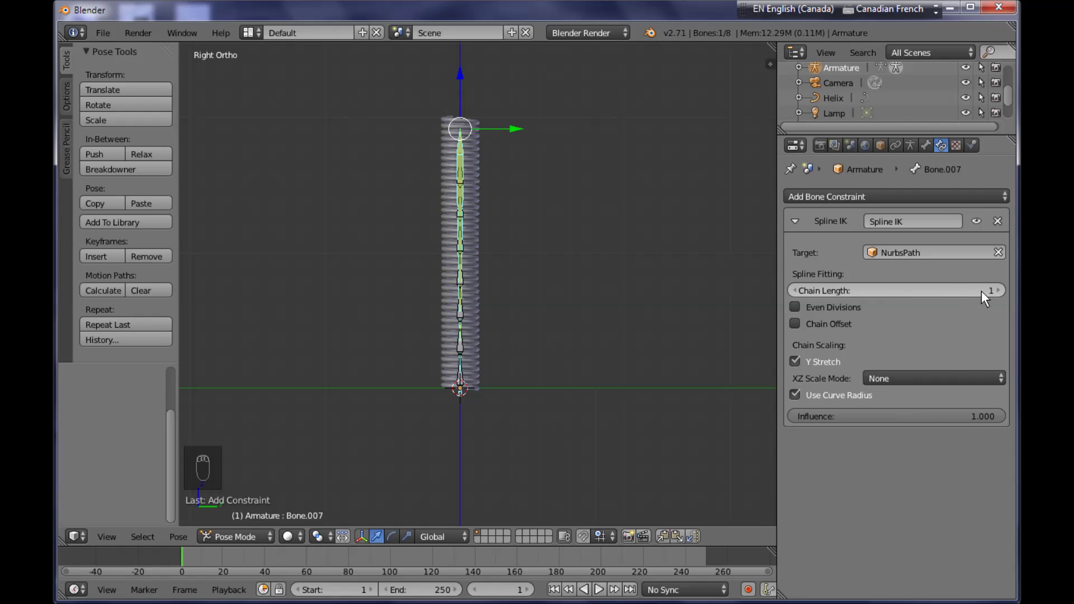
pyautogui.moveTo(1002, 299); pyautogui.dragTo(415, 244)
pyautogui.moveTo(475, 289); pyautogui.dragTo(452, 362)
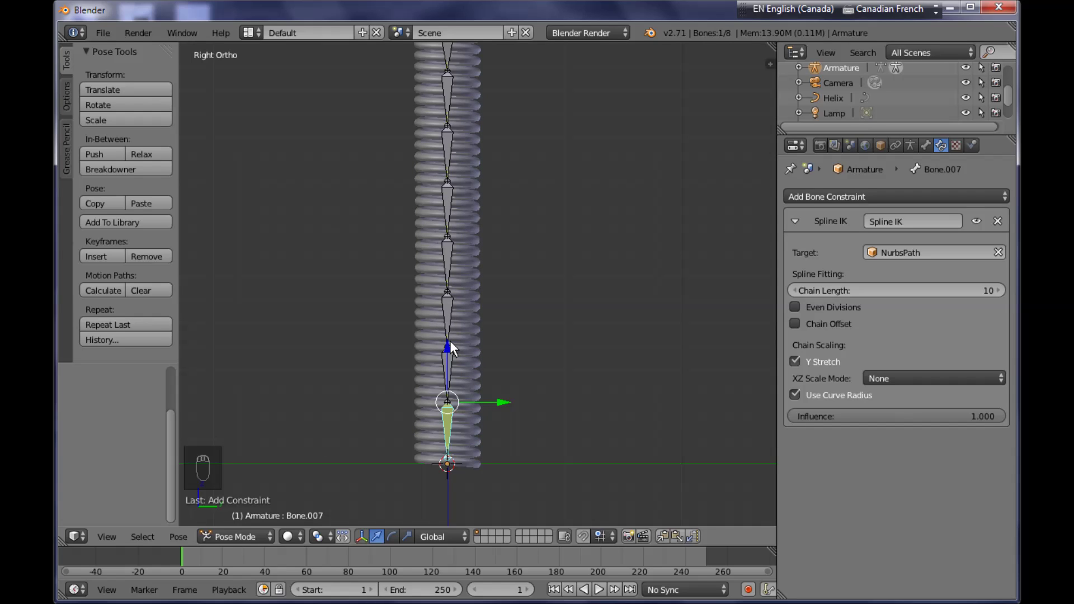
# - Leave Pose Mode, select NurbsPath and check the bone chain against it
pyautogui.press('ctrl+Tab')
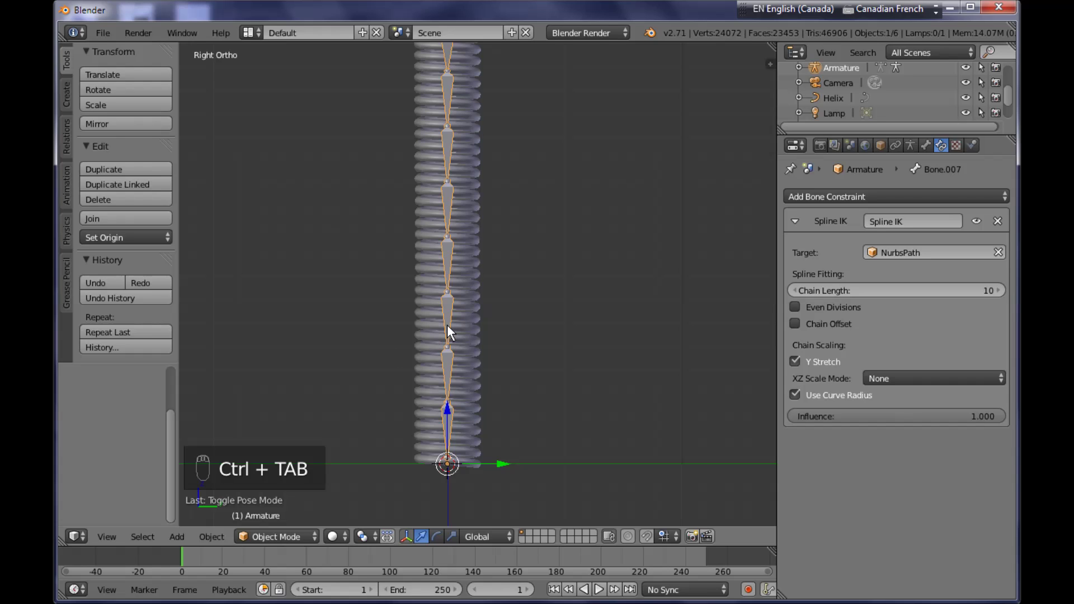
pyautogui.rightClick(451, 331)
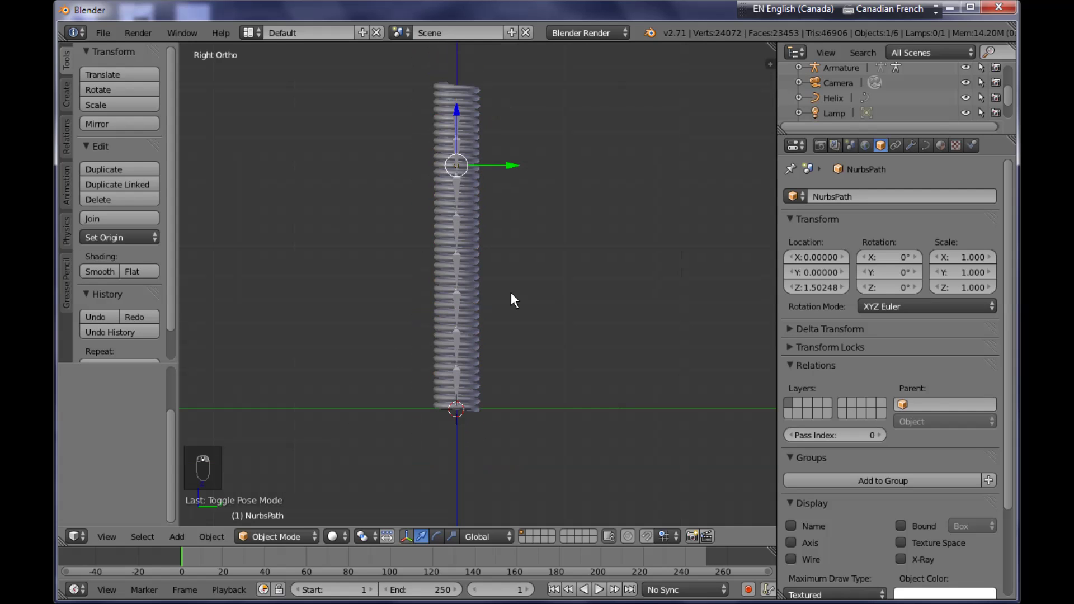
pyautogui.press('Tab')
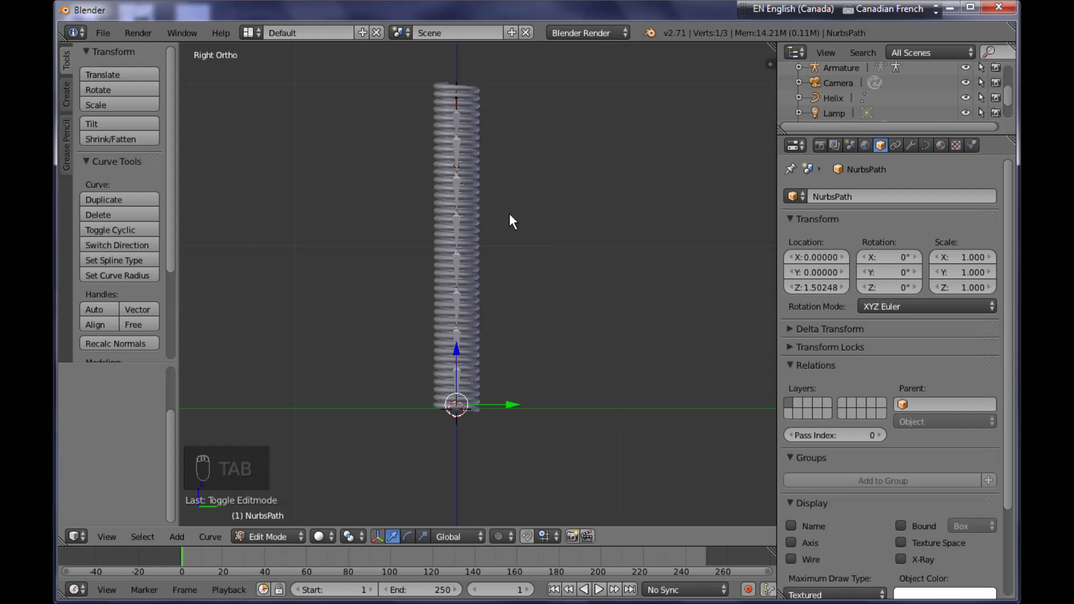
pyautogui.press('w')
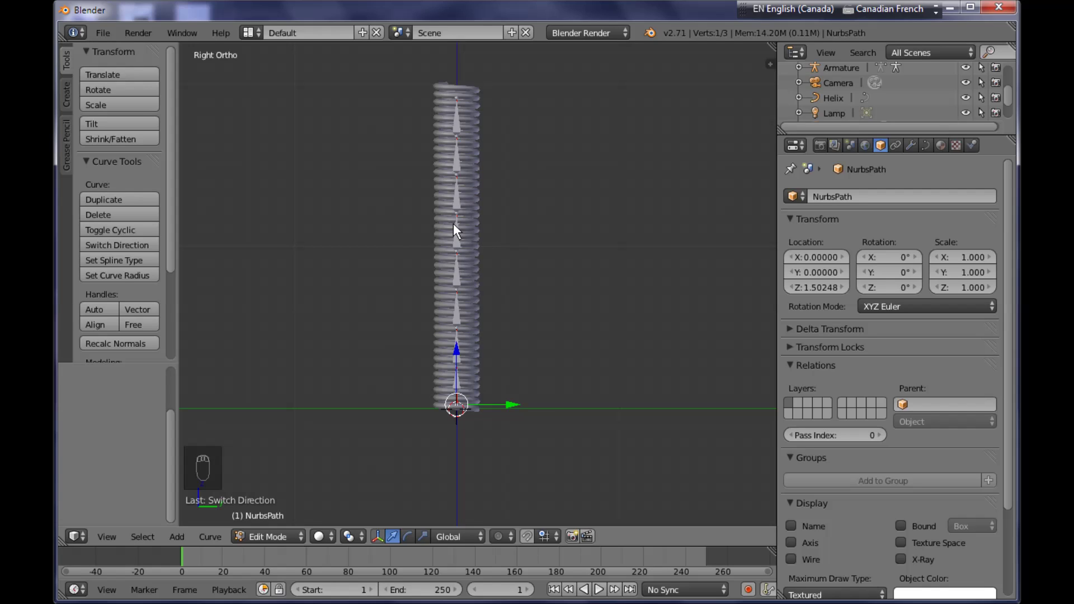
pyautogui.press('Tab')
pyautogui.moveTo(451, 178); pyautogui.dragTo(461, 197)
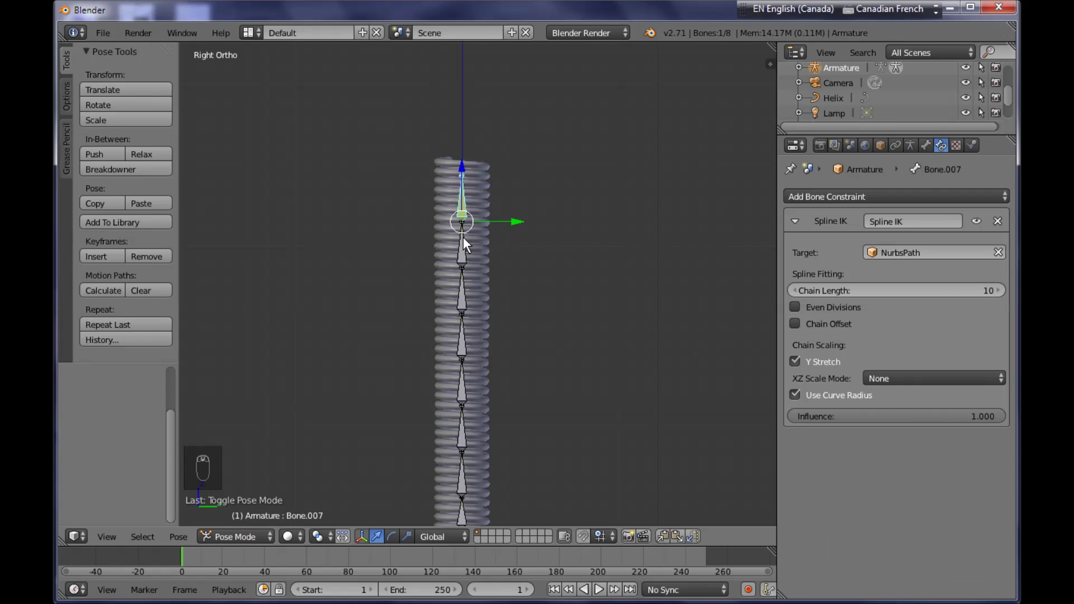
pyautogui.press('ctrl+Tab')
pyautogui.moveTo(464, 244); pyautogui.dragTo(465, 260)
pyautogui.click(465, 259)
pyautogui.moveTo(465, 260); pyautogui.dragTo(474, 217)
# - Pull a path point out to bend the spring with the bones, then reposition it
pyautogui.press('Tab')
pyautogui.press('z')
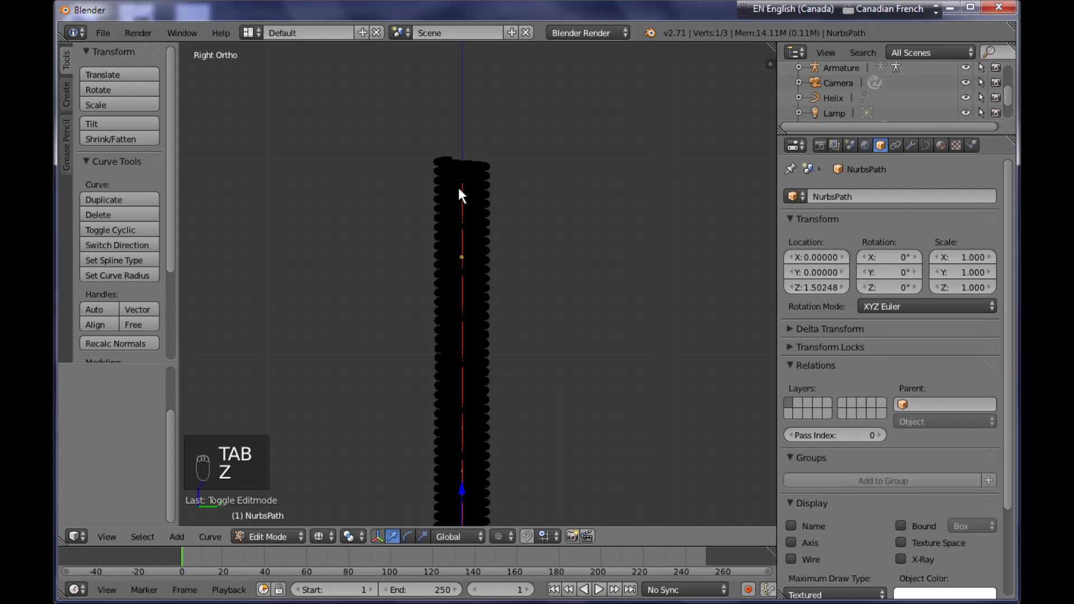
pyautogui.moveTo(481, 197); pyautogui.dragTo(585, 244)
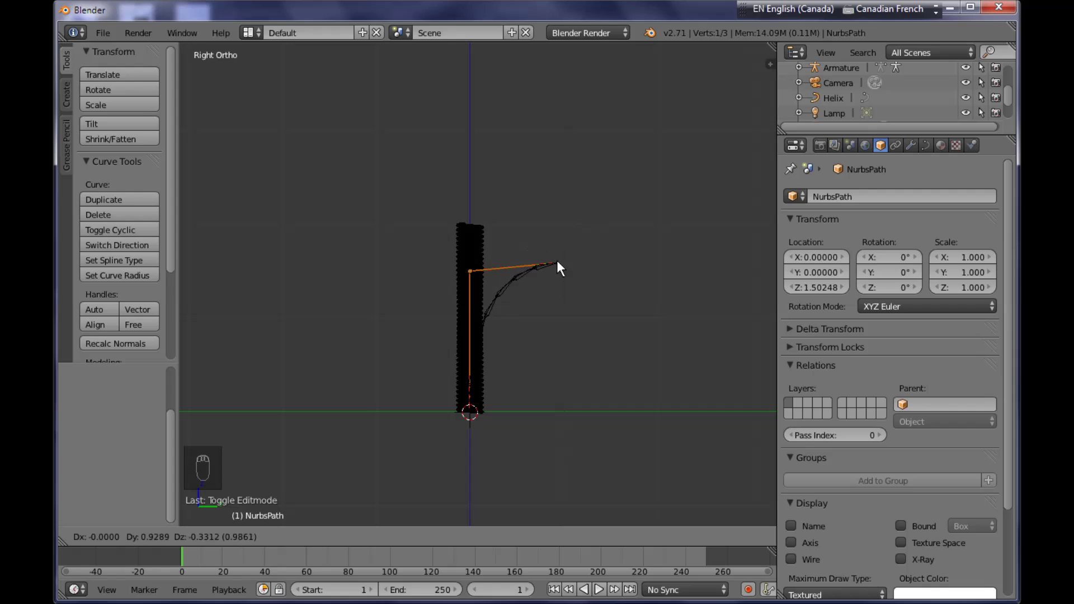
pyautogui.middleClick(524, 202)
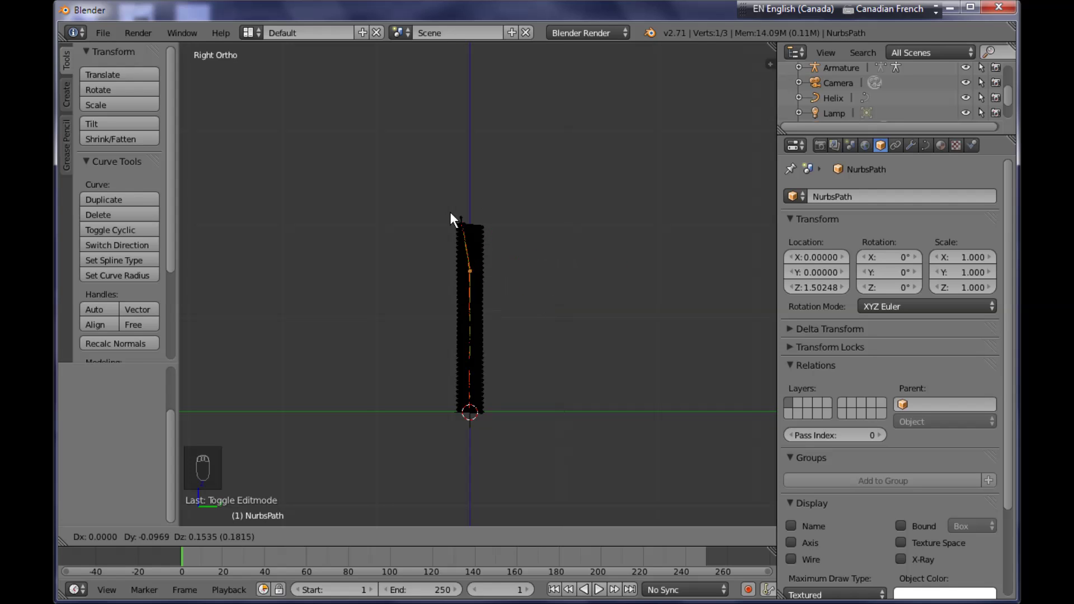
pyautogui.moveTo(492, 256); pyautogui.dragTo(483, 319)
pyautogui.press('Tab')
# - Parent the Helix to the Armature with automatic weights
pyautogui.rightClick(487, 322)
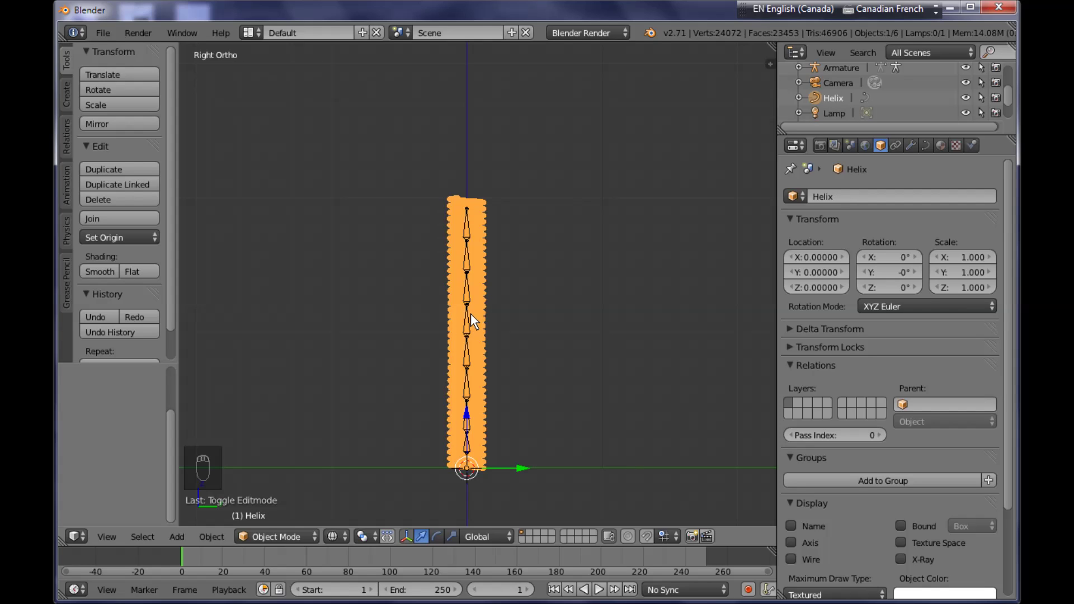
pyautogui.moveTo(462, 323); pyautogui.dragTo(501, 302)
pyautogui.middleClick(501, 302)
pyautogui.rightClick(500, 304)
pyautogui.press('ctrl+p')
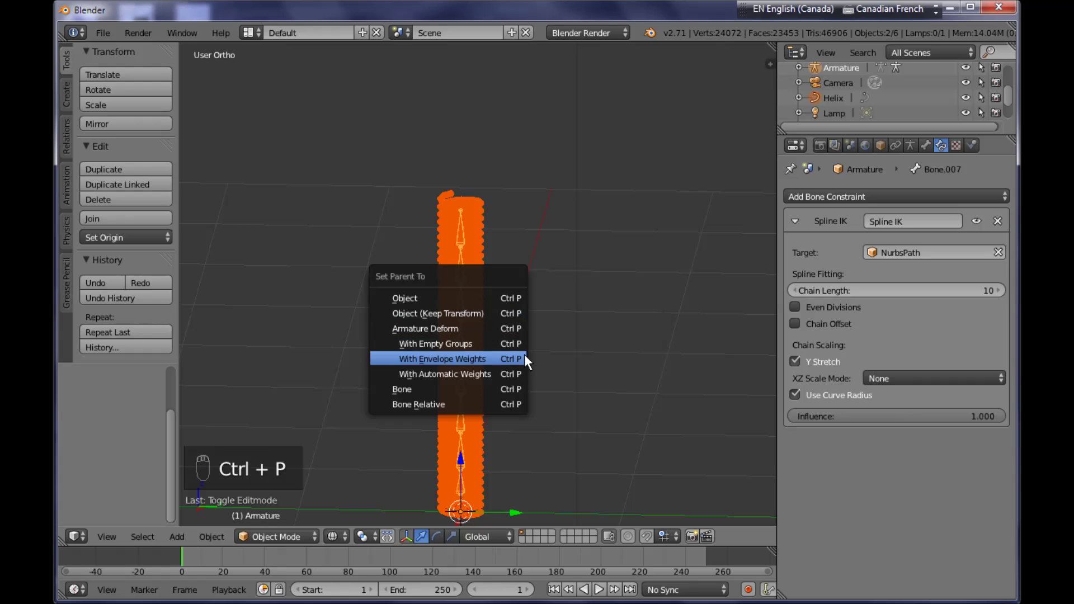
pyautogui.moveTo(462, 210); pyautogui.dragTo(462, 198)
pyautogui.middleClick(462, 198)
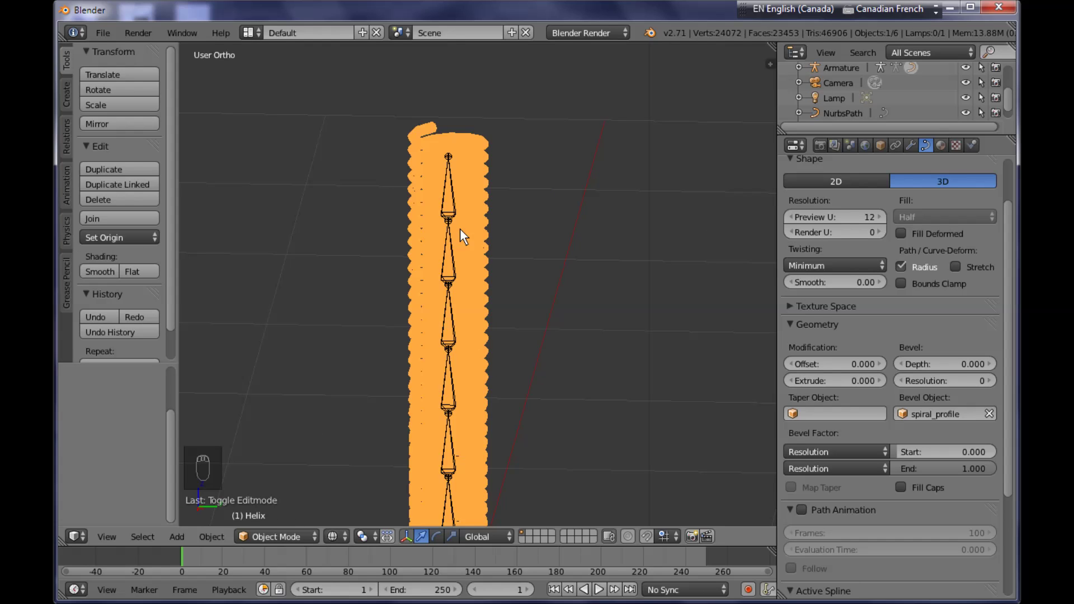
# - Enable Bone Envelopes in the Helix's Armature modifier and select the armature
pyautogui.moveTo(846, 174); pyautogui.dragTo(913, 158)
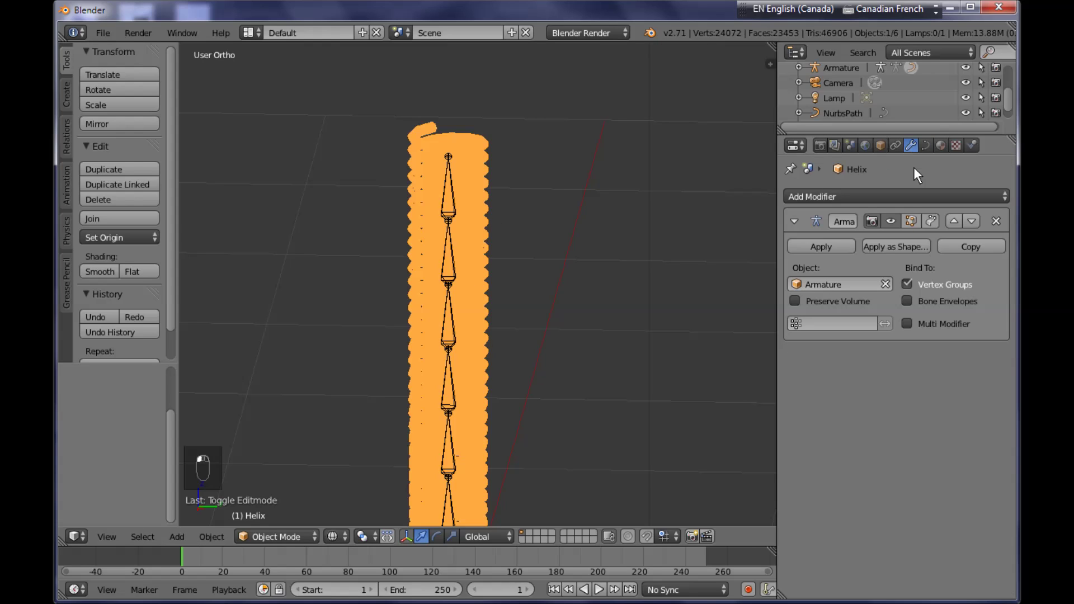
pyautogui.moveTo(911, 309); pyautogui.dragTo(911, 308)
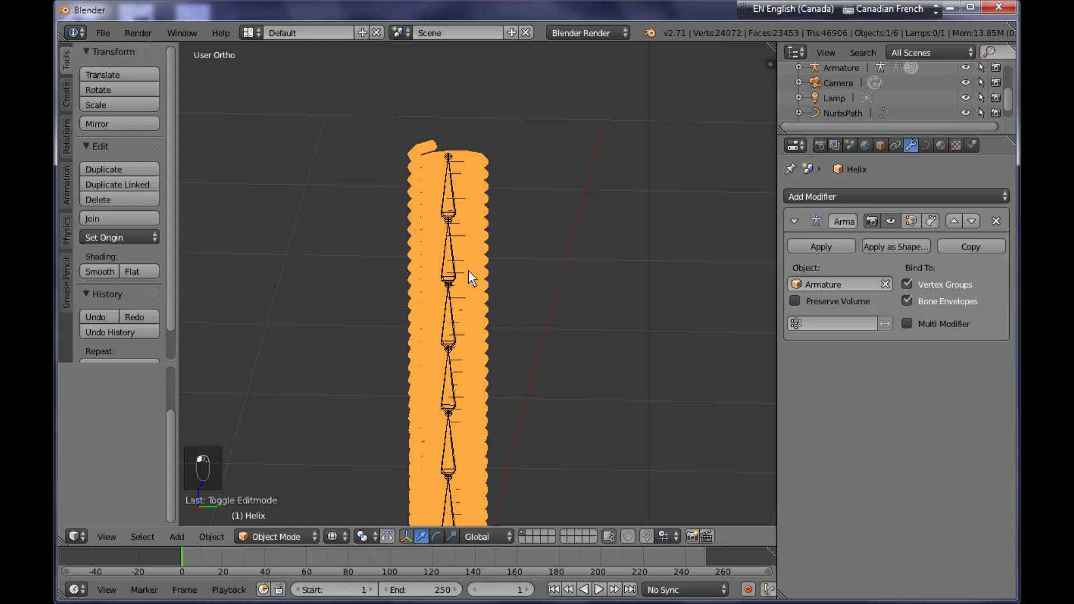
pyautogui.moveTo(455, 278); pyautogui.dragTo(598, 251)
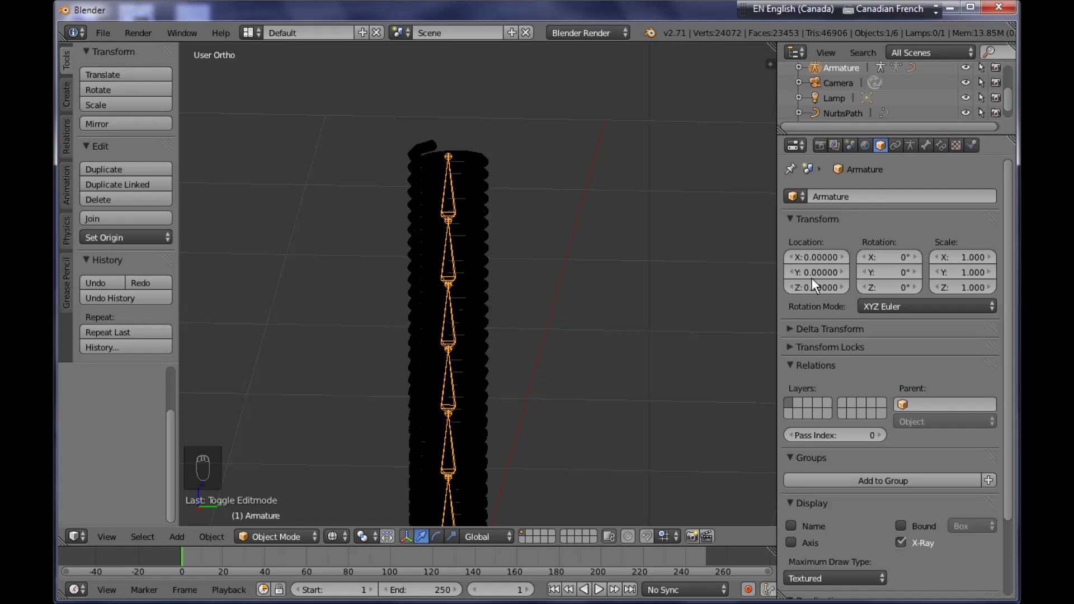
pyautogui.press('ctrl+Tab')
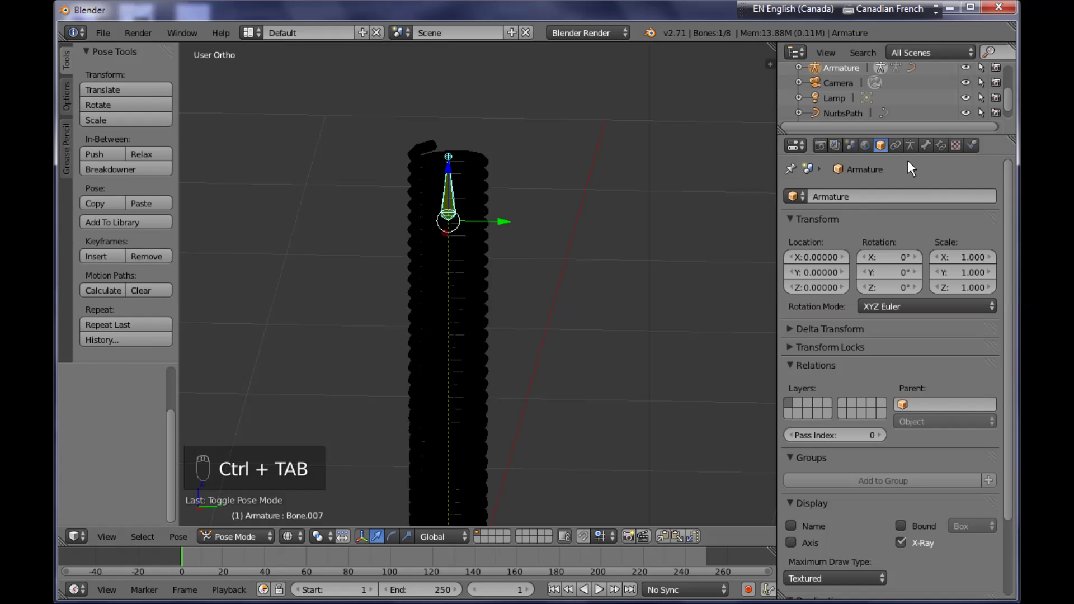
pyautogui.moveTo(617, 214); pyautogui.dragTo(926, 297)
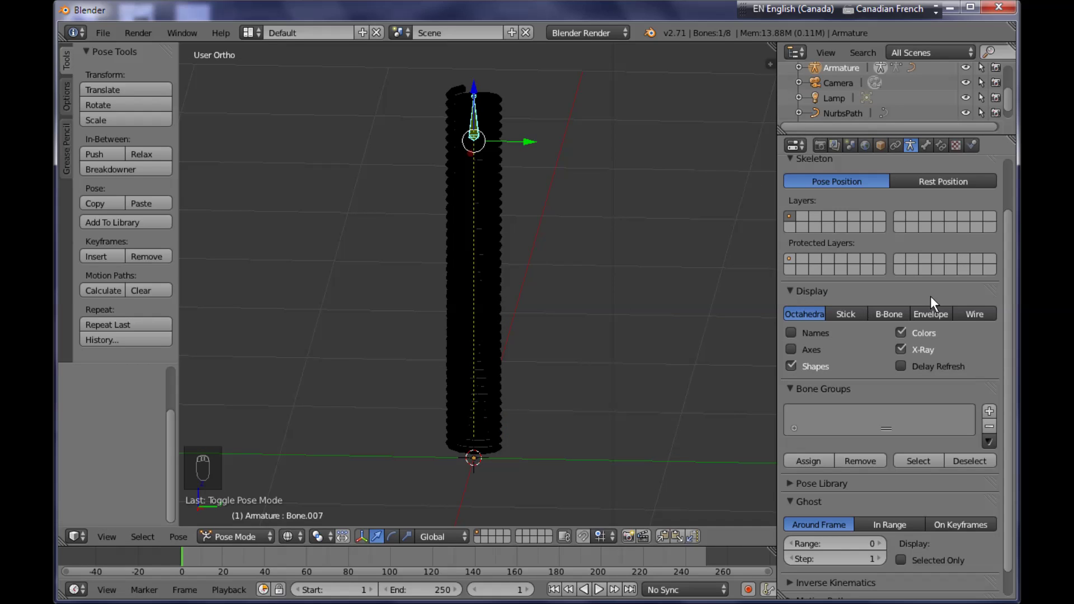
pyautogui.moveTo(929, 319); pyautogui.dragTo(568, 289)
pyautogui.moveTo(568, 290); pyautogui.dragTo(617, 311)
pyautogui.press('a')
pyautogui.middleClick(618, 311)
pyautogui.middleClick(512, 244)
pyautogui.moveTo(466, 291); pyautogui.dragTo(486, 187)
pyautogui.middleClick(380, 198)
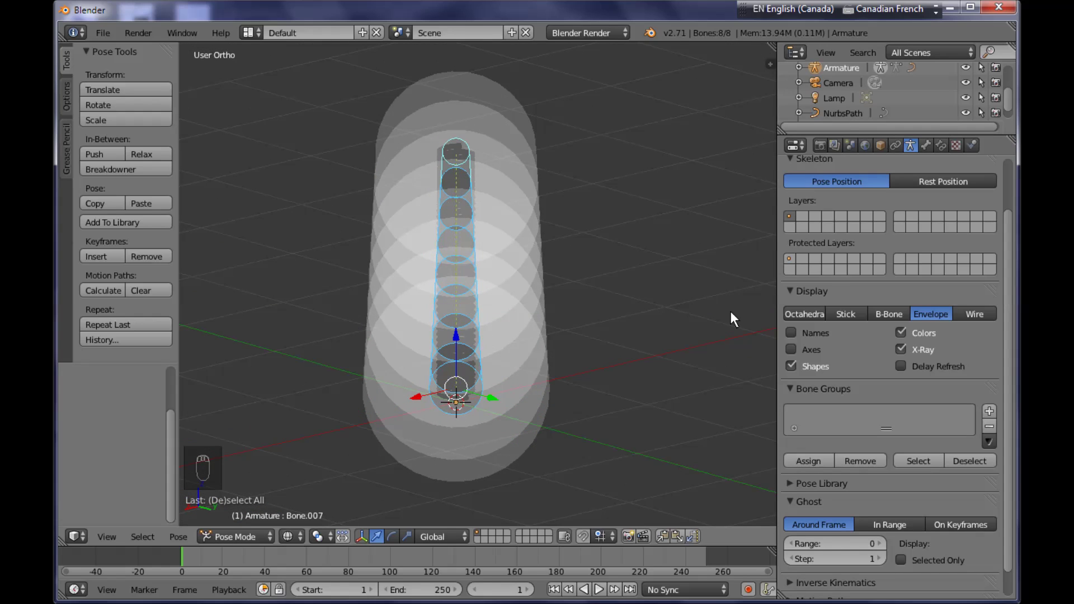
pyautogui.moveTo(796, 318); pyautogui.dragTo(808, 318)
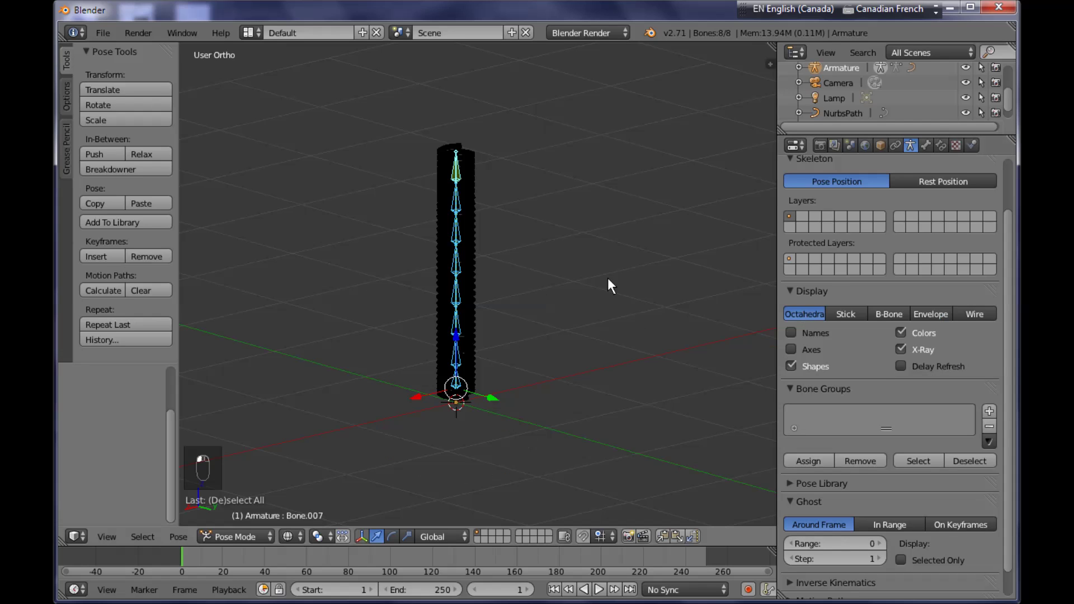
pyautogui.middleClick(508, 298)
pyautogui.click(541, 257)
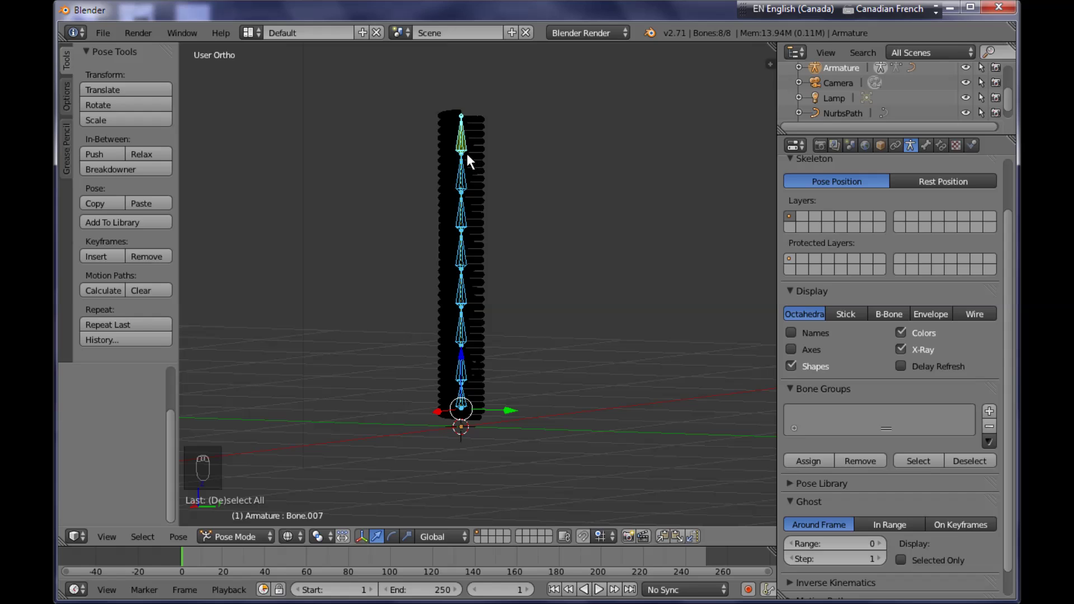
pyautogui.press('ctrl+Tab')
# - Bend the NurbsPath by moving its control points so the spring's guide curve arcs
pyautogui.rightClick(495, 155)
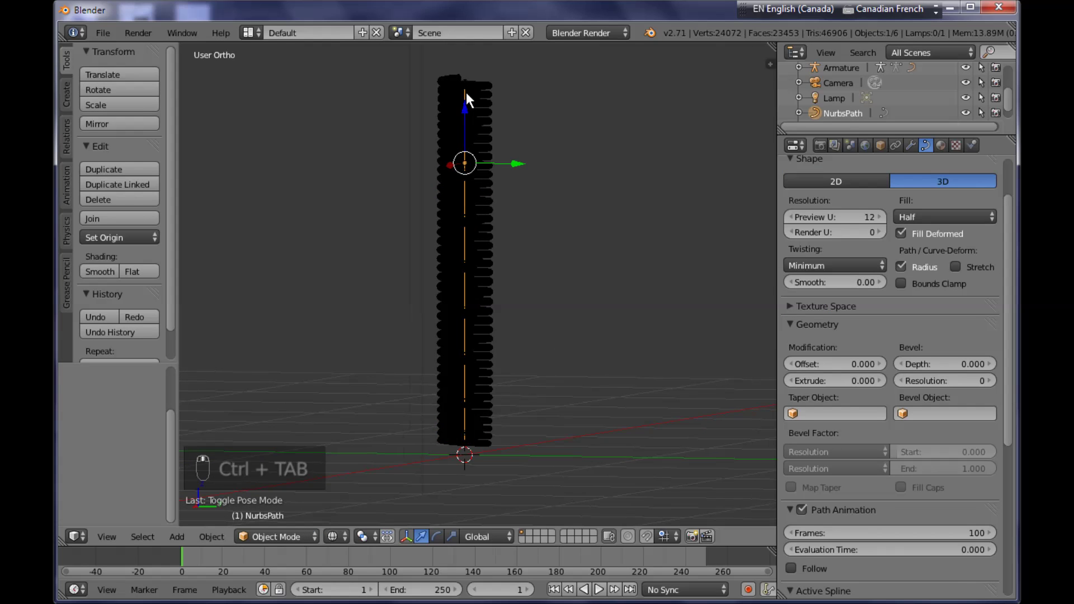
pyautogui.press('Tab')
pyautogui.moveTo(471, 98); pyautogui.dragTo(535, 88)
pyautogui.press('z')
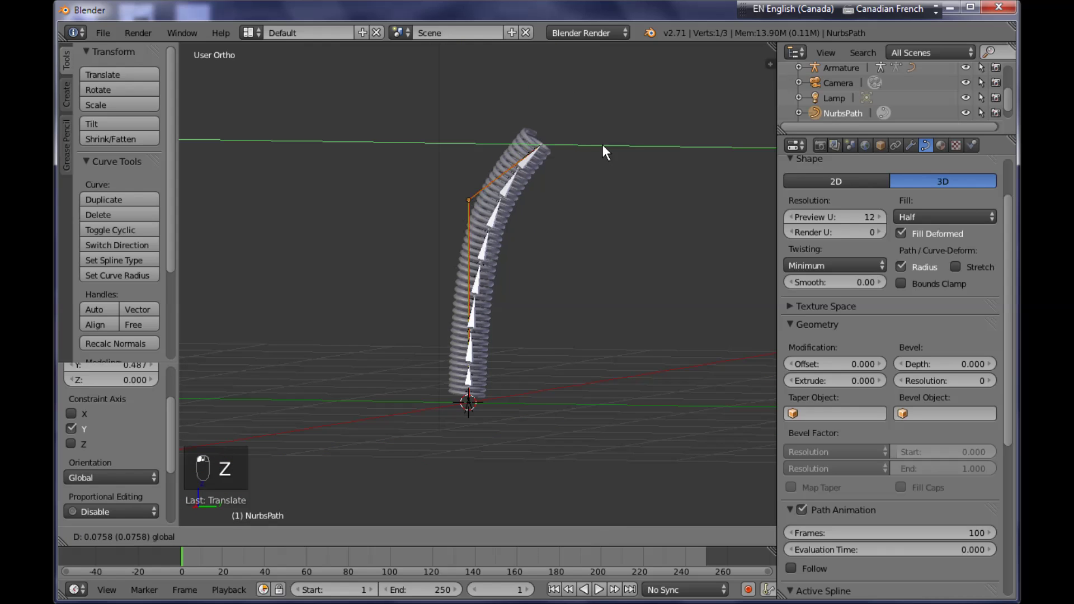
pyautogui.moveTo(389, 153); pyautogui.dragTo(600, 257)
pyautogui.moveTo(597, 257); pyautogui.dragTo(559, 109)
pyautogui.moveTo(470, 264); pyautogui.dragTo(546, 262)
pyautogui.moveTo(535, 221); pyautogui.dragTo(527, 197)
pyautogui.press('Tab')
# - In Pose Mode give the last bone a Spline IK constraint targeting NurbsPath, chain length 10
pyautogui.moveTo(528, 196); pyautogui.dragTo(818, 157)
pyautogui.press('ctrl+Tab')
pyautogui.moveTo(818, 157); pyautogui.dragTo(944, 152)
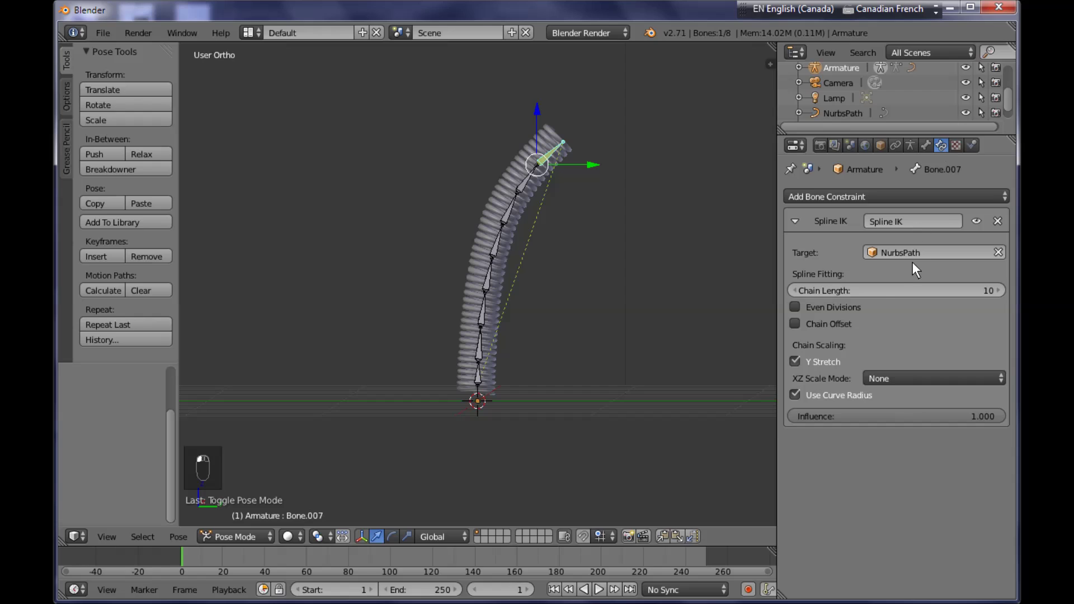
# - Set the Spline IK XZ Scale Mode to Volume Preservation
pyautogui.moveTo(794, 348); pyautogui.dragTo(911, 383)
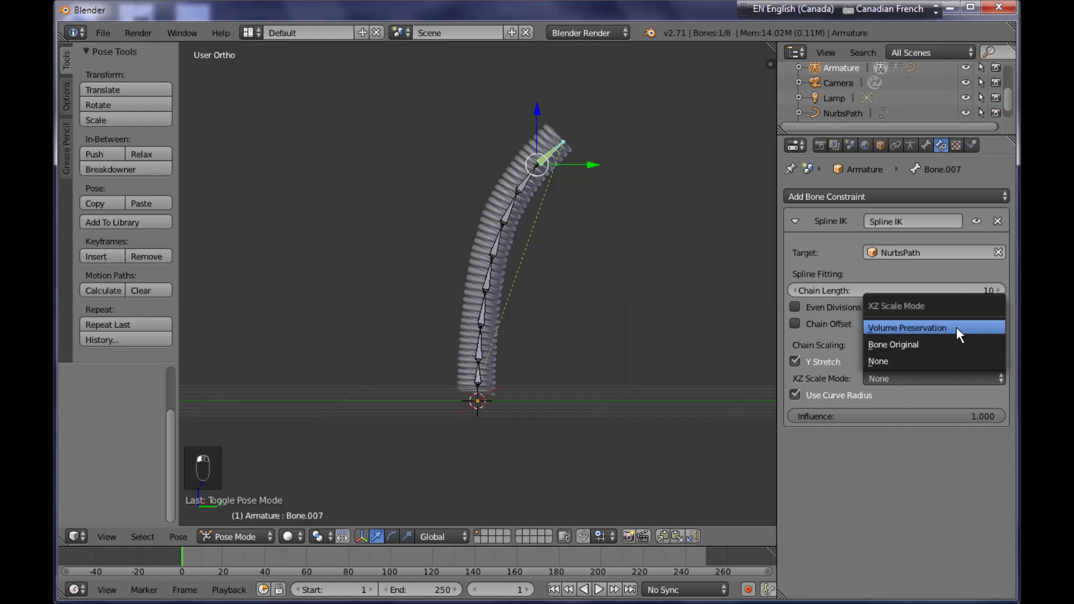
pyautogui.moveTo(588, 199); pyautogui.dragTo(555, 170)
# - Back in the NurbsPath's Edit Mode, drag the top control point to bend the spring further
pyautogui.press('ctrl+Tab')
pyautogui.press('z')
pyautogui.moveTo(555, 162); pyautogui.dragTo(587, 152)
pyautogui.press('Tab')
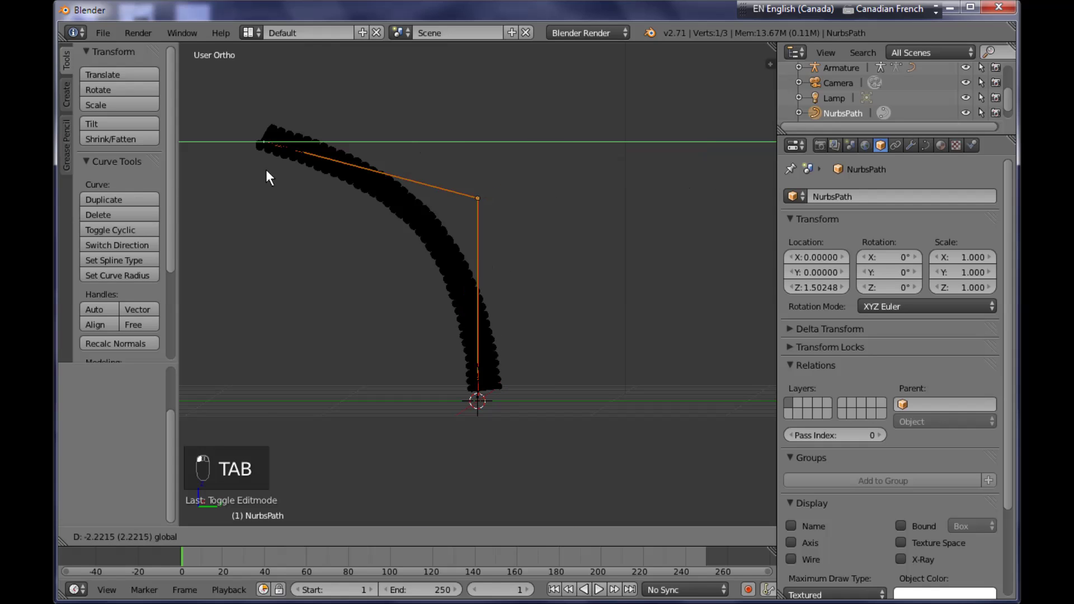
# - Move path control points with axis constraints so the spring arcs smoothly toward the upper right
pyautogui.moveTo(307, 173); pyautogui.dragTo(492, 263)
pyautogui.press('z')
pyautogui.moveTo(409, 202); pyautogui.dragTo(415, 220)
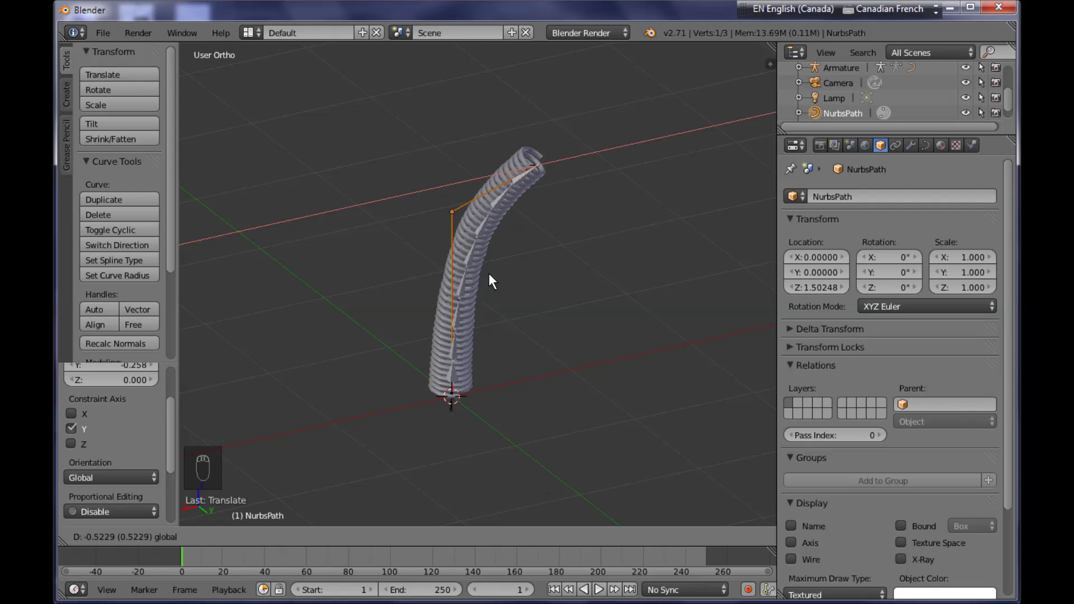
pyautogui.middleClick(458, 302)
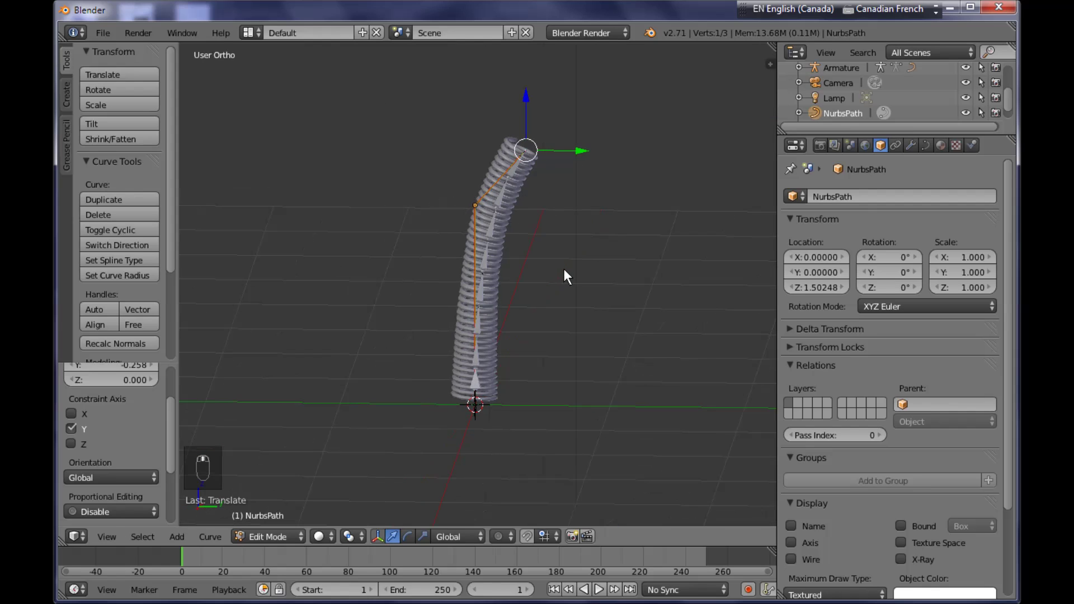
pyautogui.middleClick(563, 269)
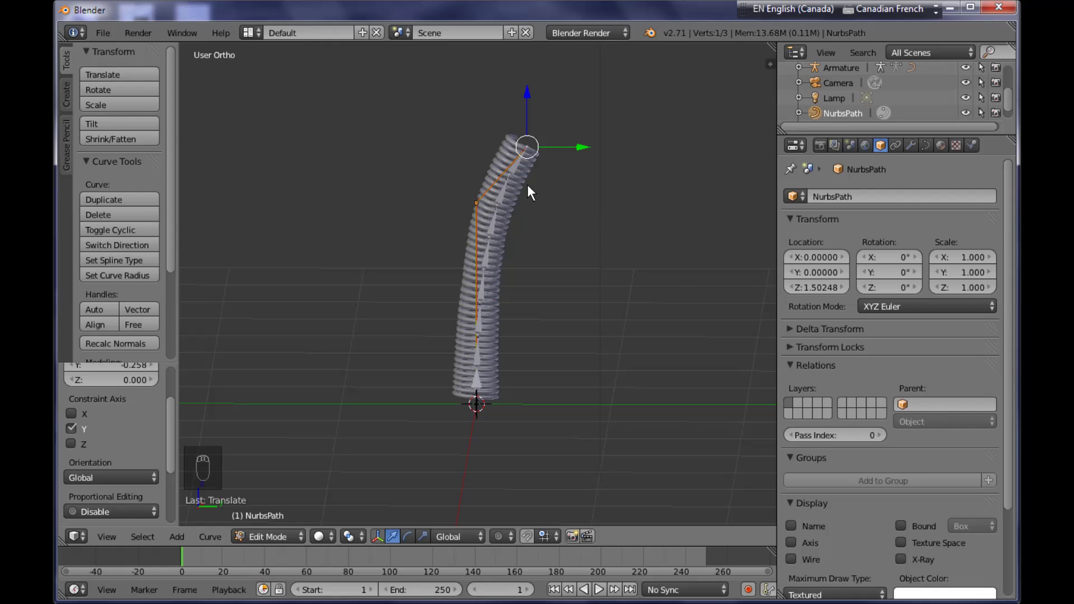
pyautogui.press('Tab')
pyautogui.moveTo(521, 170); pyautogui.dragTo(753, 286)
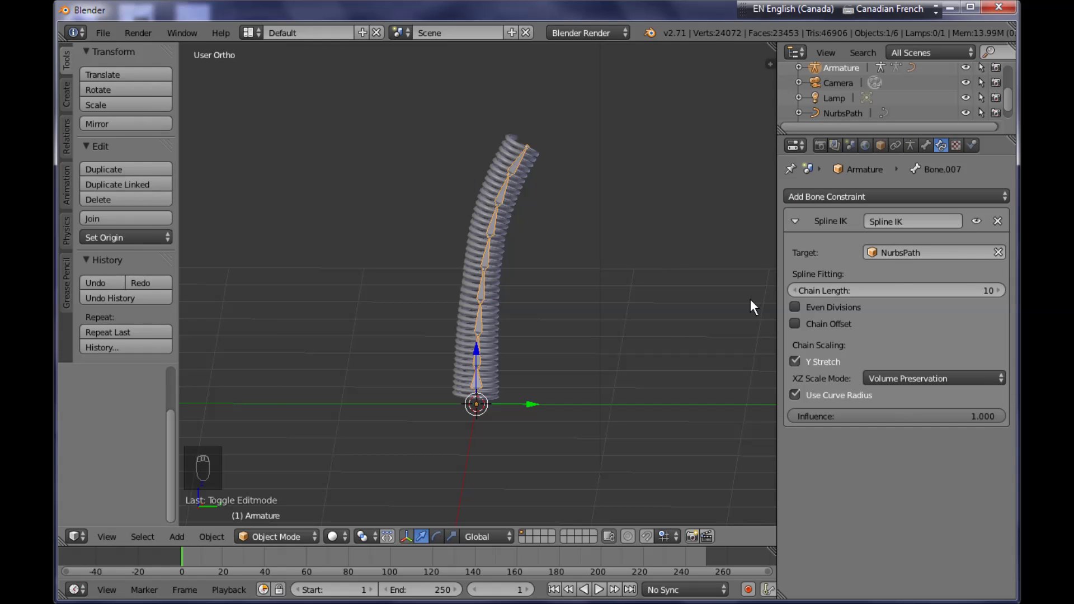
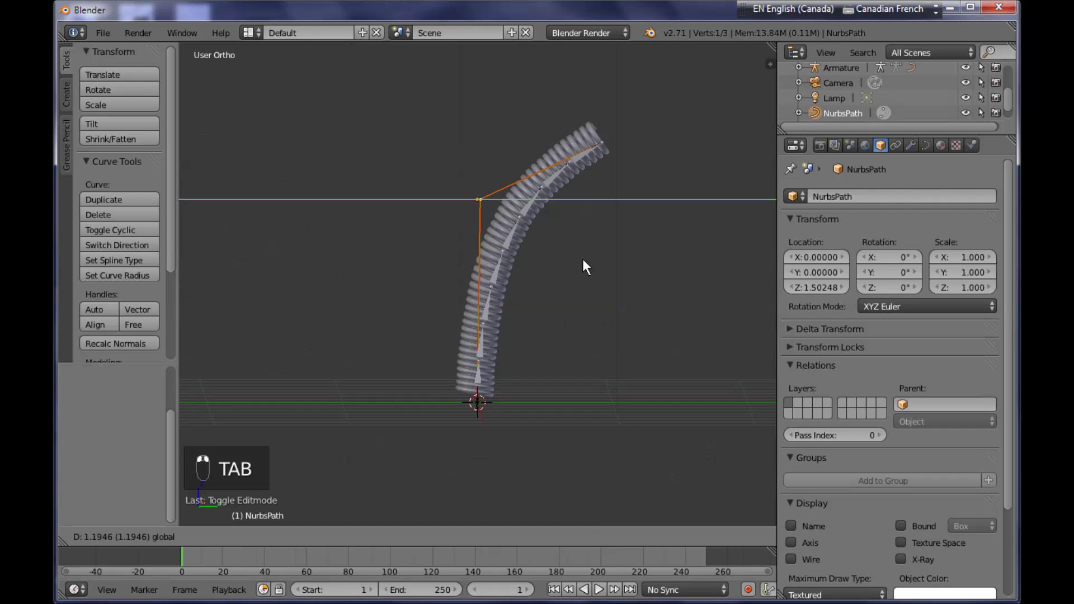
# - Leave Edit Mode and rotate the spring rig so it lies on its side
pyautogui.press('Tab')
pyautogui.middleClick(685, 321)
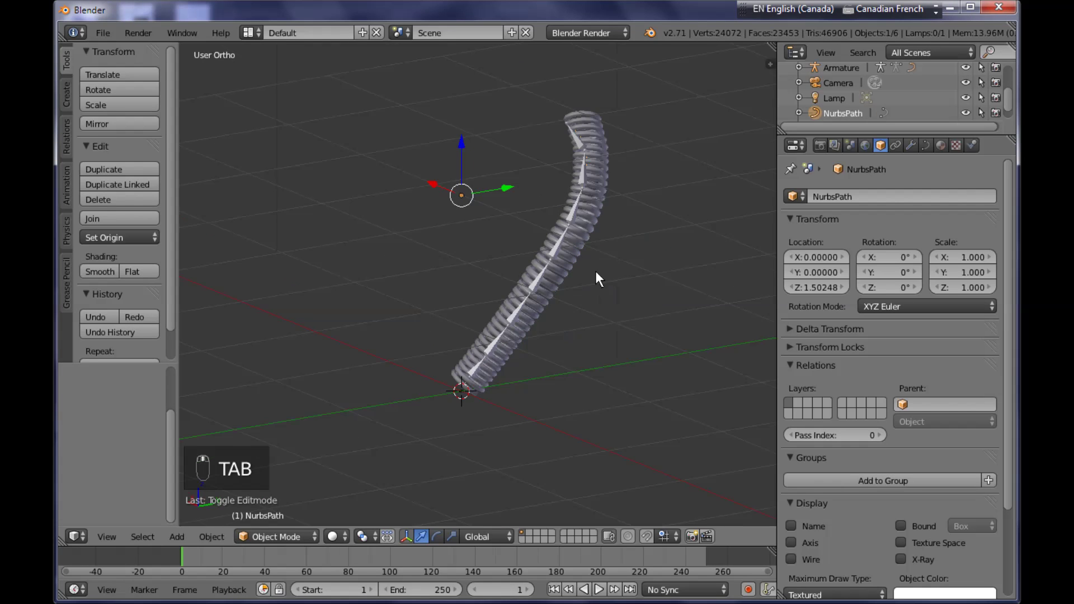
pyautogui.middleClick(528, 288)
pyautogui.moveTo(531, 294); pyautogui.dragTo(447, 441)
pyautogui.press('b')
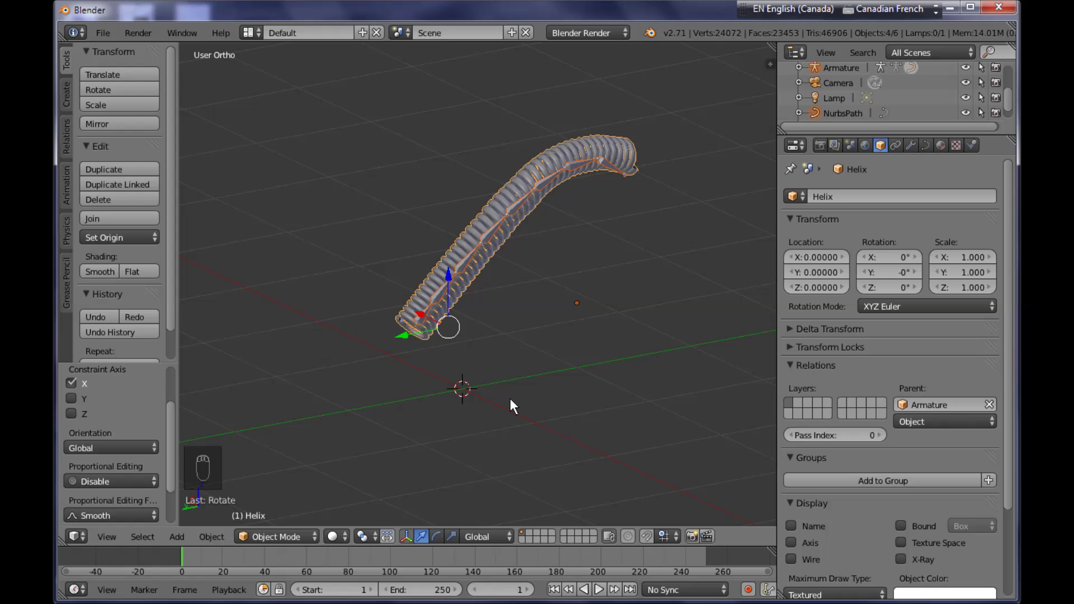
pyautogui.press('r')
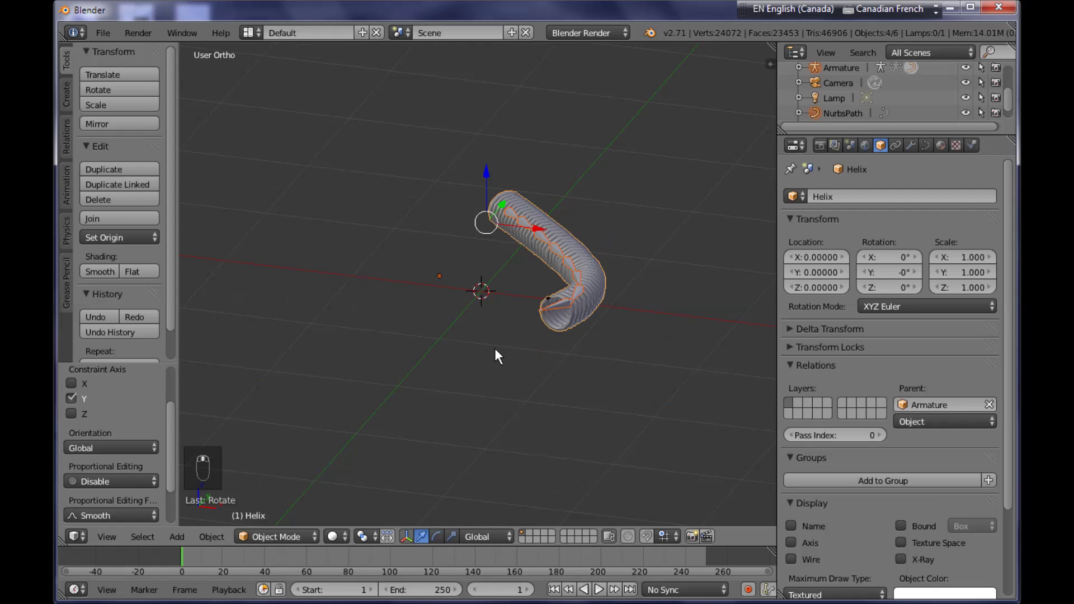
pyautogui.moveTo(542, 399); pyautogui.dragTo(565, 399)
# - Add a ground Plane mesh, scale it up with scale applied, and view the scene from the side
pyautogui.press('shift+a')
pyautogui.press('s')
pyautogui.press('ctrl+a')
pyautogui.press('KP_4')
pyautogui.press('KP_3')
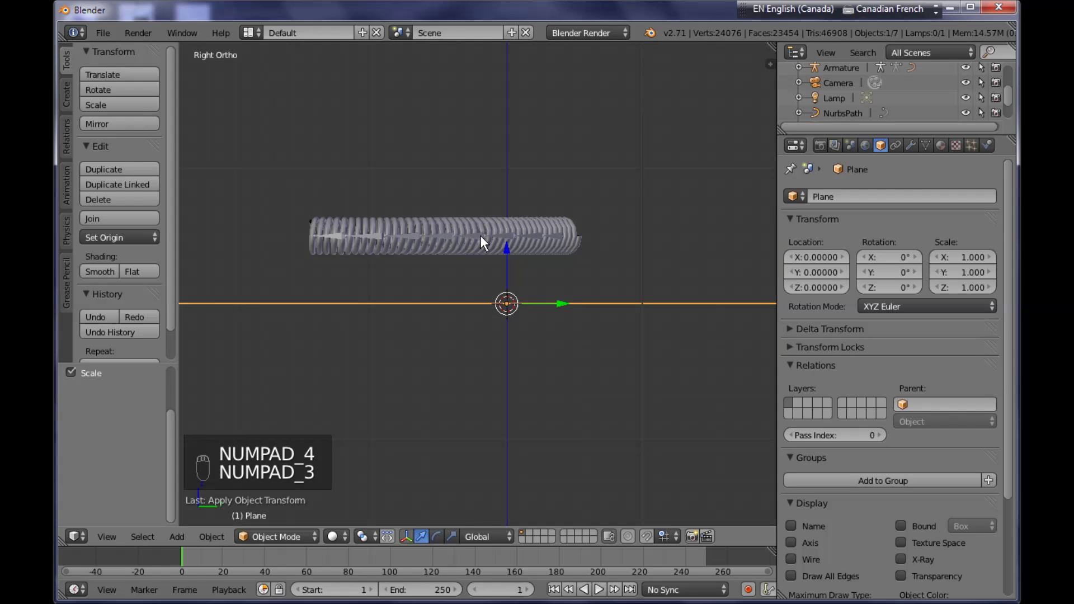
# - Lower the spring rig onto the floor and enlarge the floor plane beneath it
pyautogui.moveTo(486, 242); pyautogui.dragTo(376, 186)
pyautogui.moveTo(375, 186); pyautogui.dragTo(373, 232)
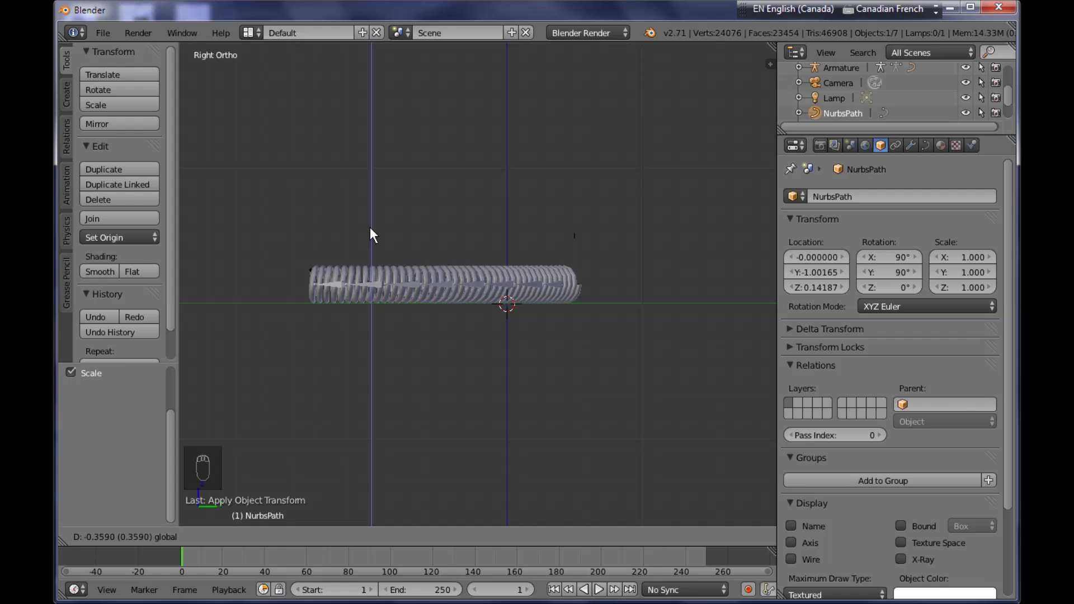
pyautogui.moveTo(499, 375); pyautogui.dragTo(414, 407)
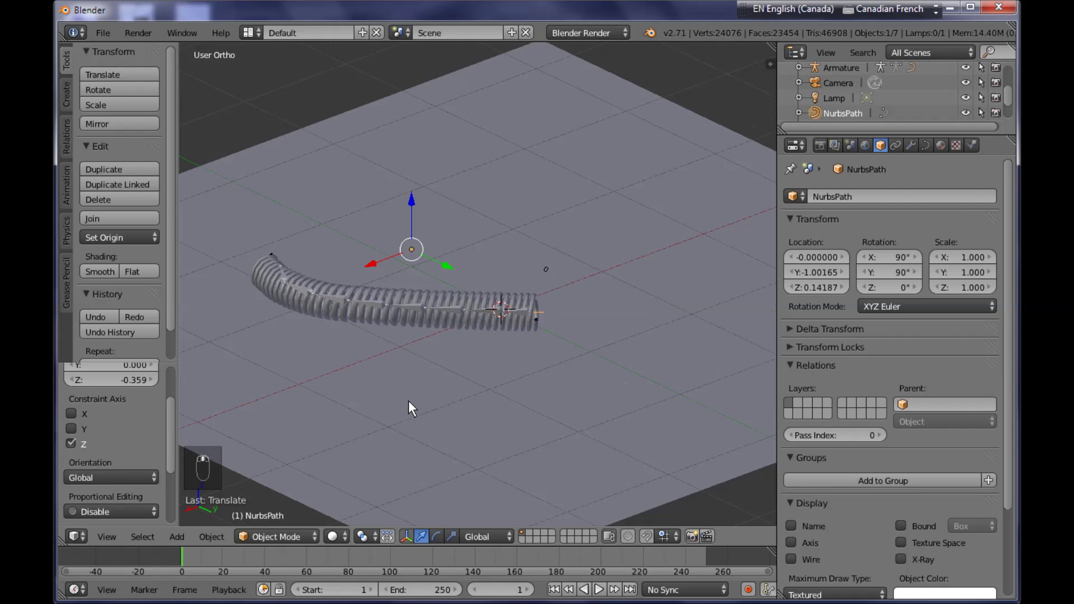
# - Look through the scene camera with Ctrl+Alt+Numpad 0 after orbiting to a good angle
pyautogui.middleClick(359, 416)
pyautogui.middleClick(610, 392)
pyautogui.click(613, 397)
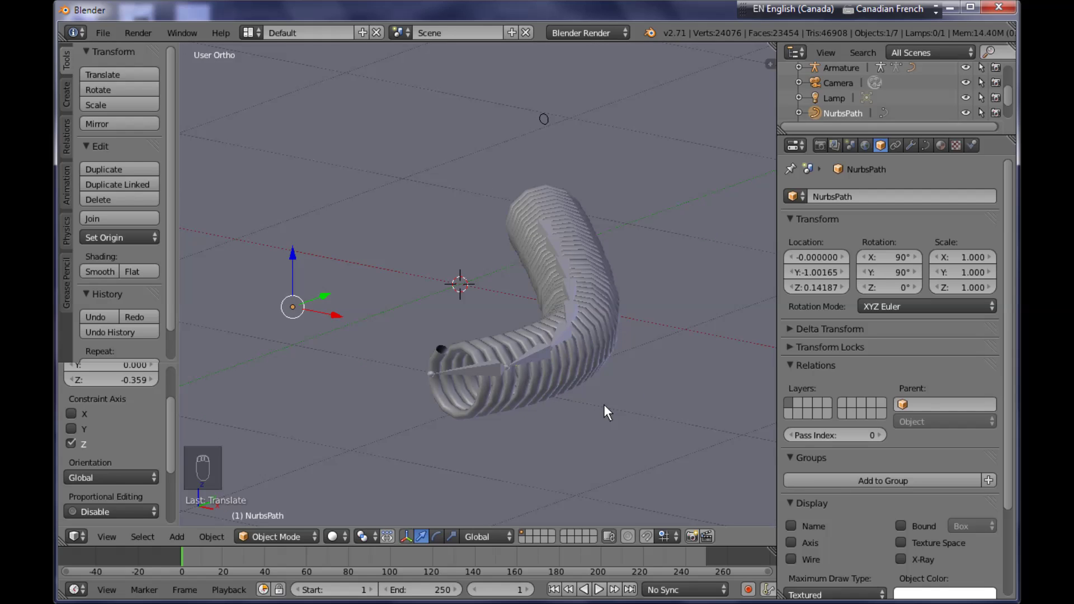
pyautogui.press('ctrl+alt+KP_0')
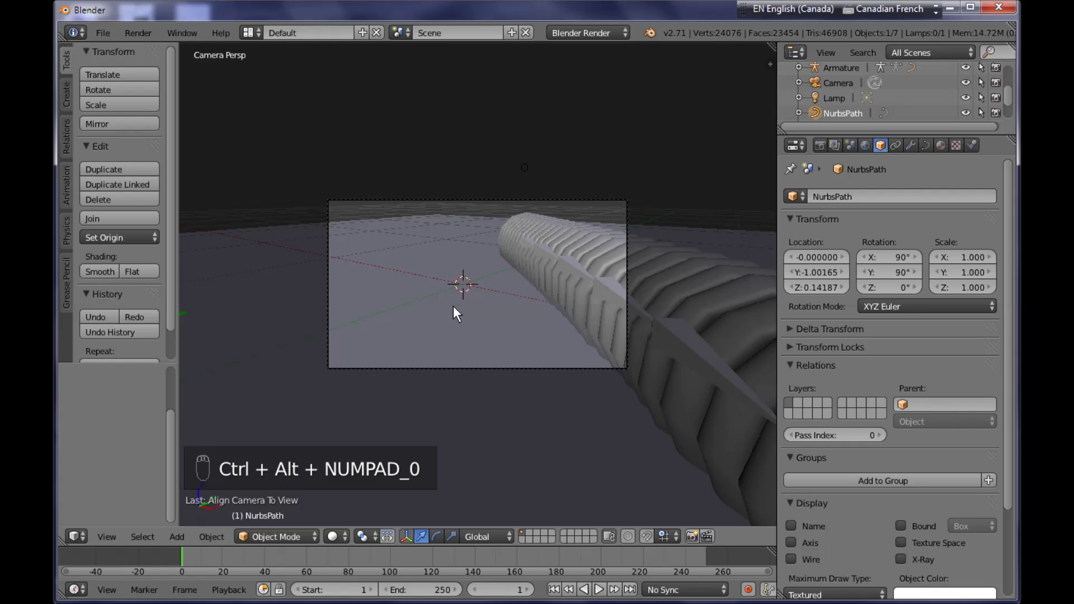
# - Move the camera along its local axes so the shot frames the spring on the floor
pyautogui.moveTo(557, 375); pyautogui.dragTo(626, 333)
pyautogui.press('g')
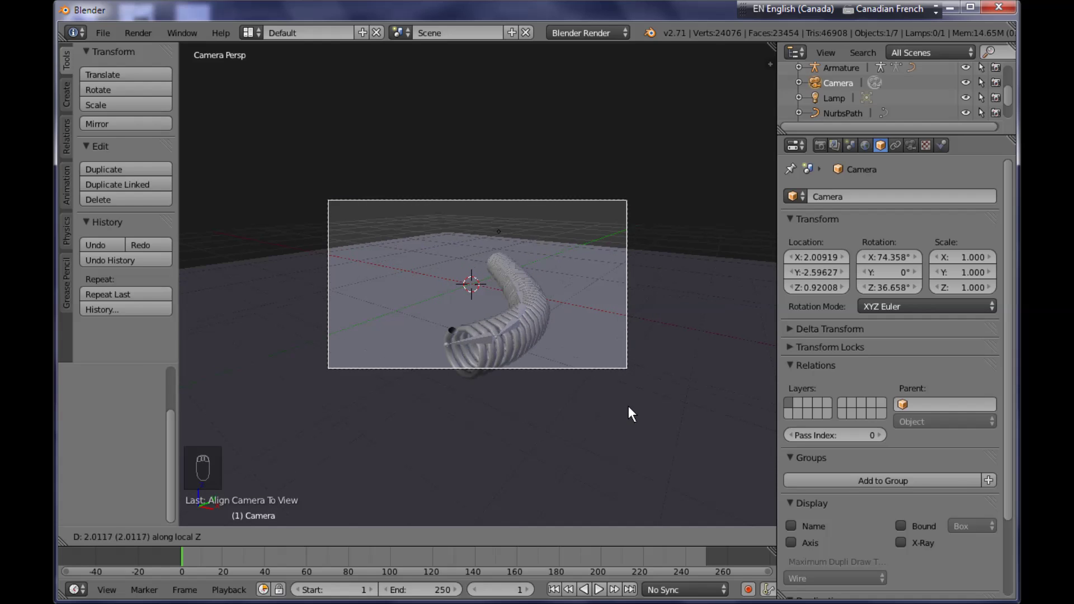
pyautogui.press('g')
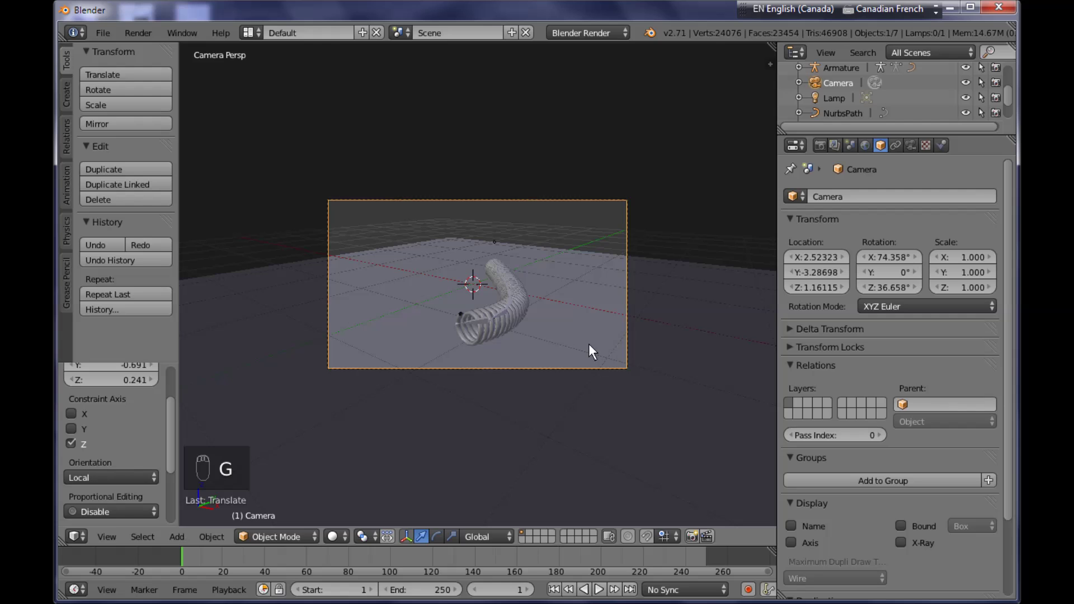